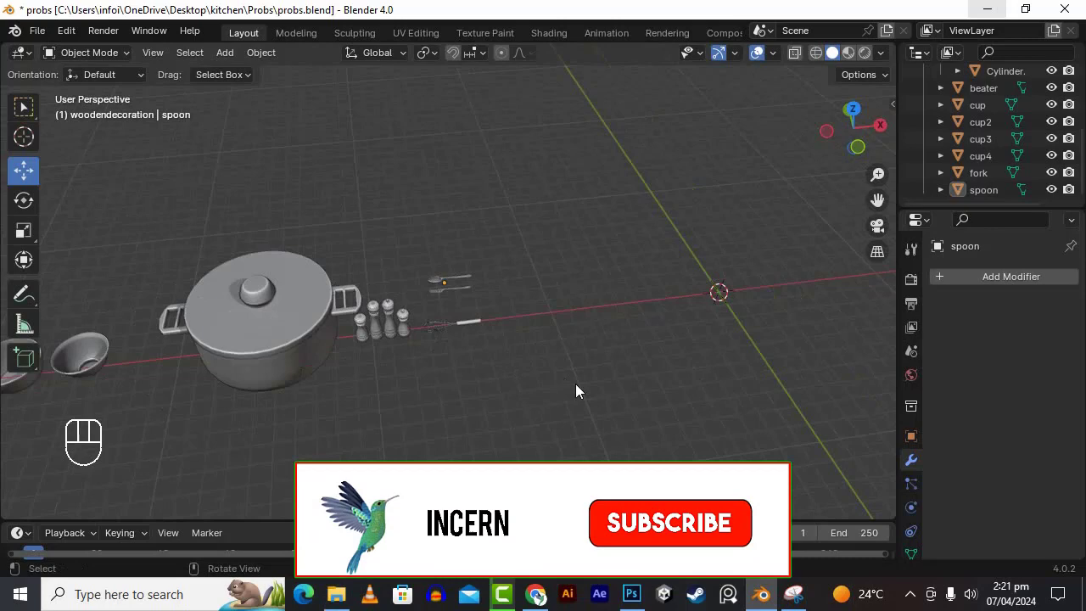
# Step: Add a cube at the world origin via Shift+A > Mesh > Cube
pyautogui.press('shift+a')
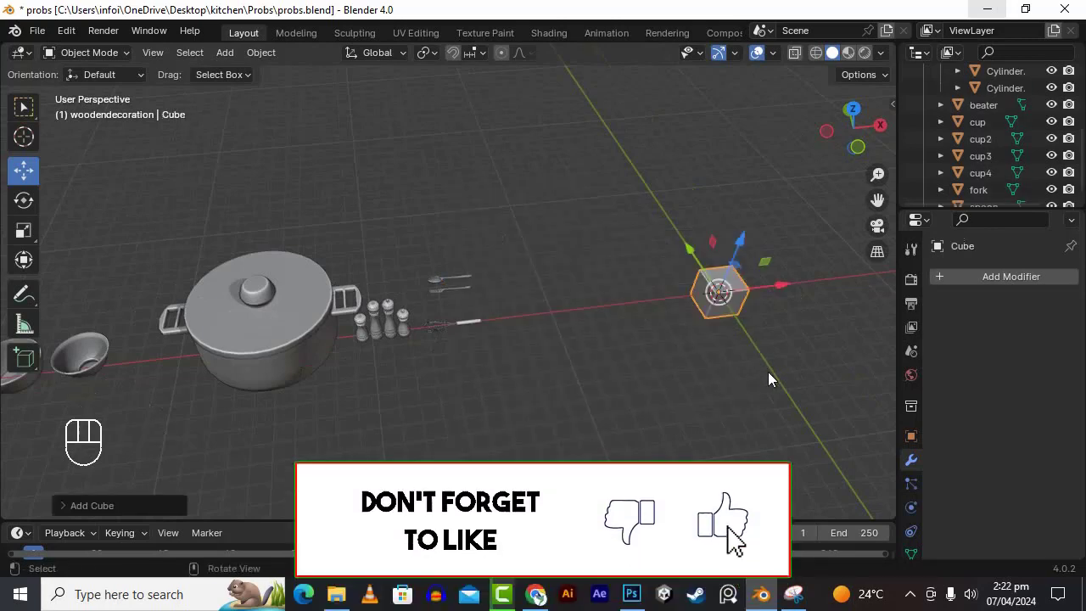
pyautogui.moveTo(762, 374); pyautogui.dragTo(715, 328)
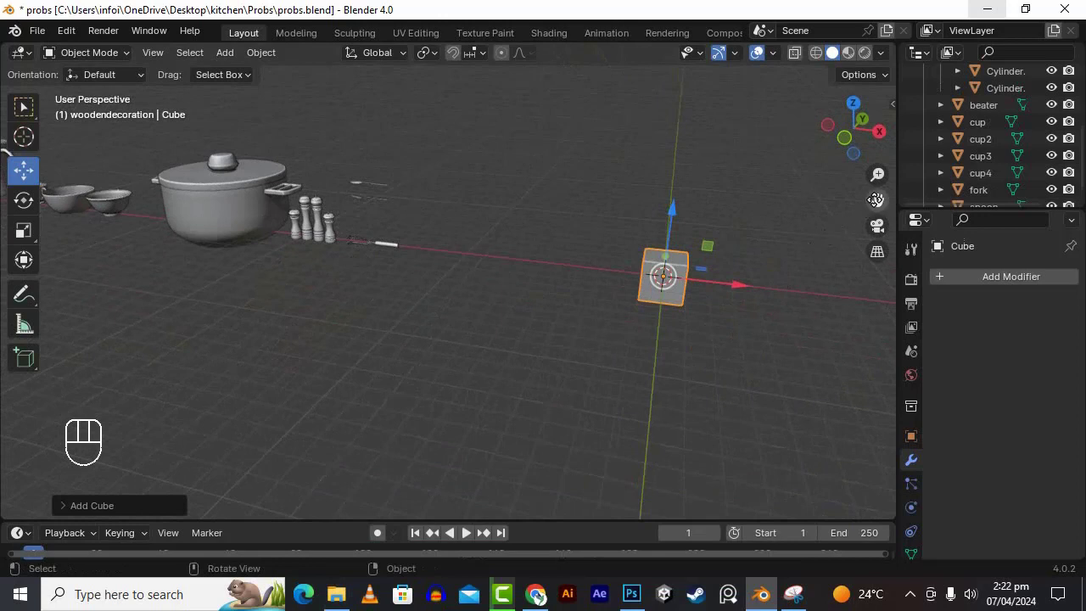
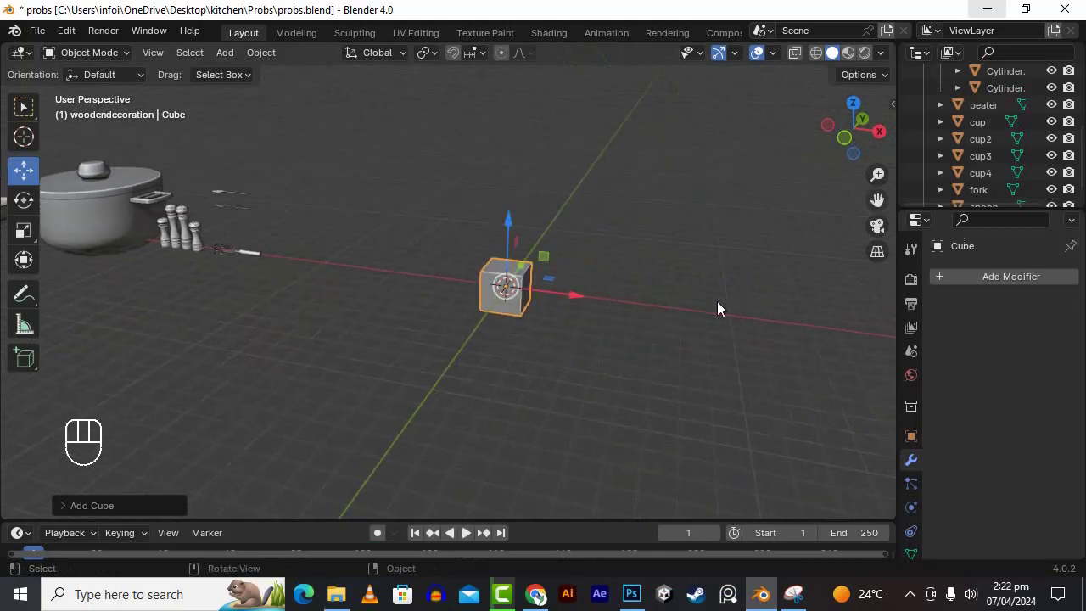
# Step: Set the cube to 0.4 × 0.2 × 0.5 m proportions in the sidebar and scale it up uniformly
pyautogui.press('n')
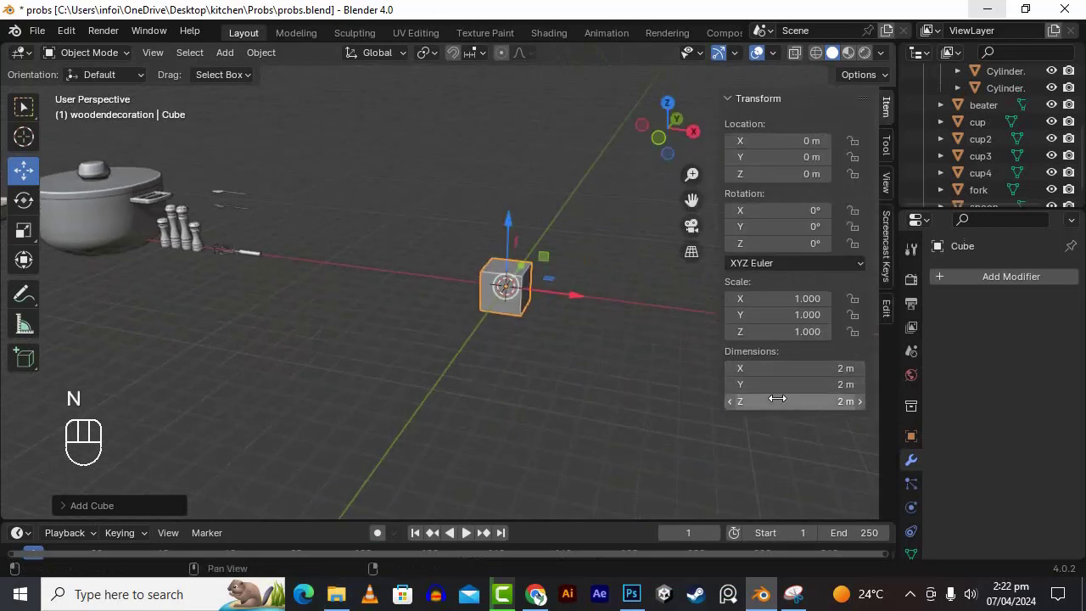
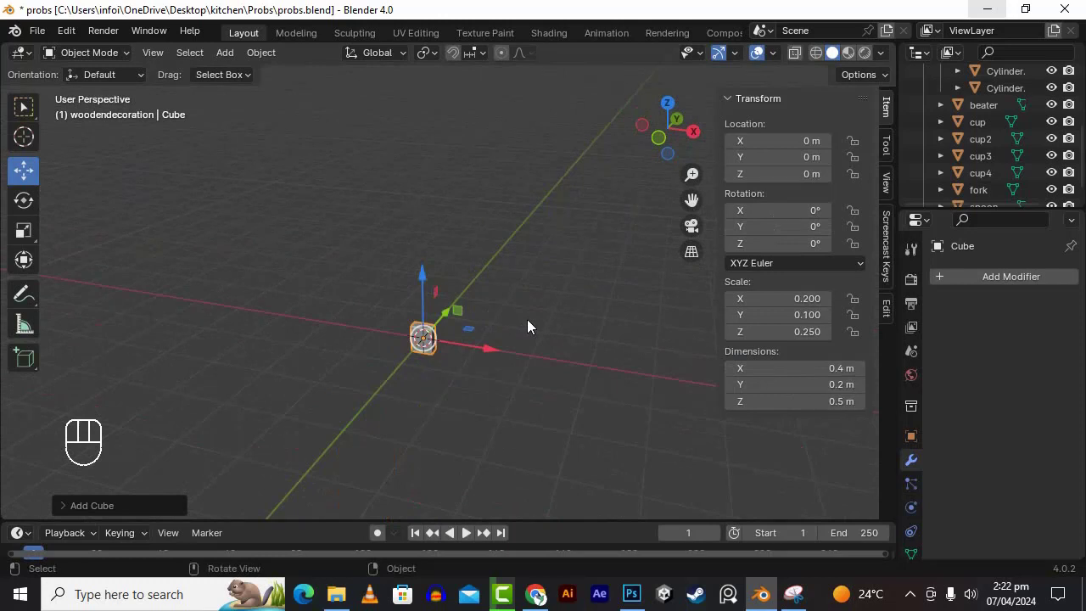
pyautogui.press('s')
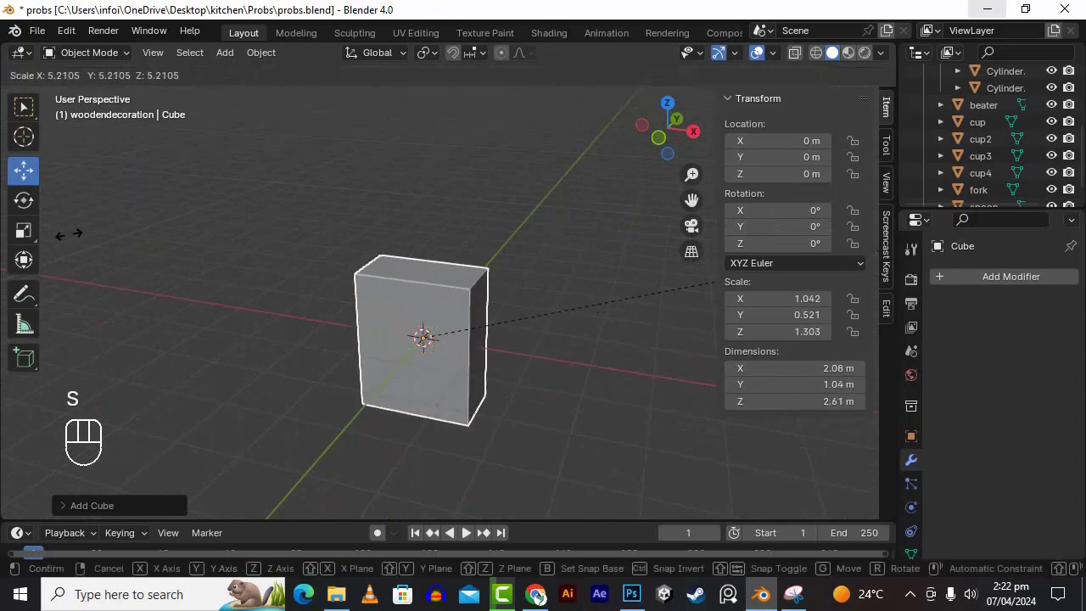
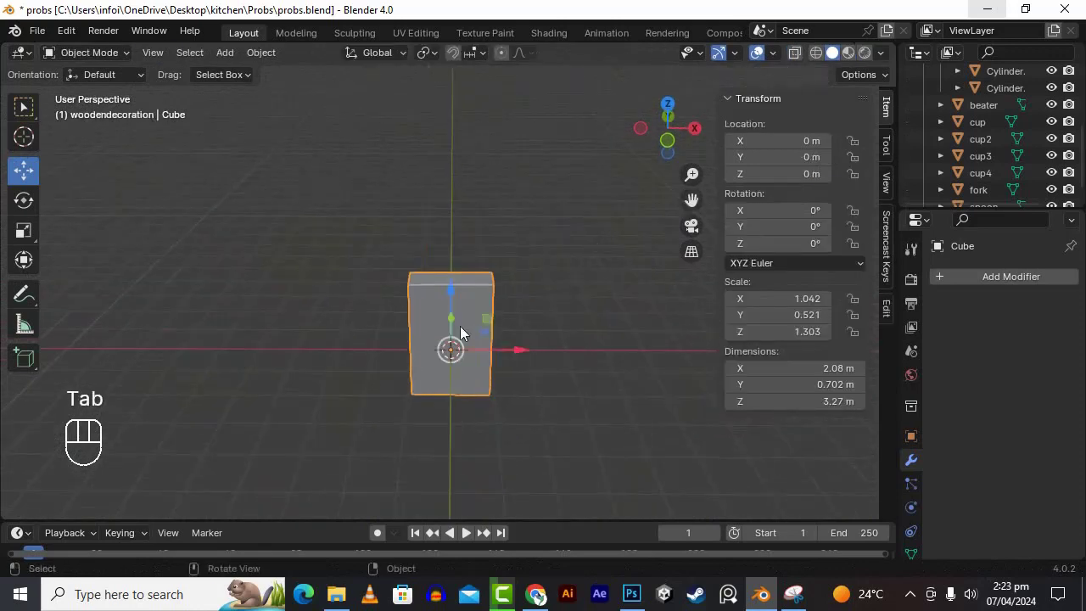
# Step: Apply the slab's scale so its transform reads 1
pyautogui.moveTo(531, 365); pyautogui.dragTo(535, 366)
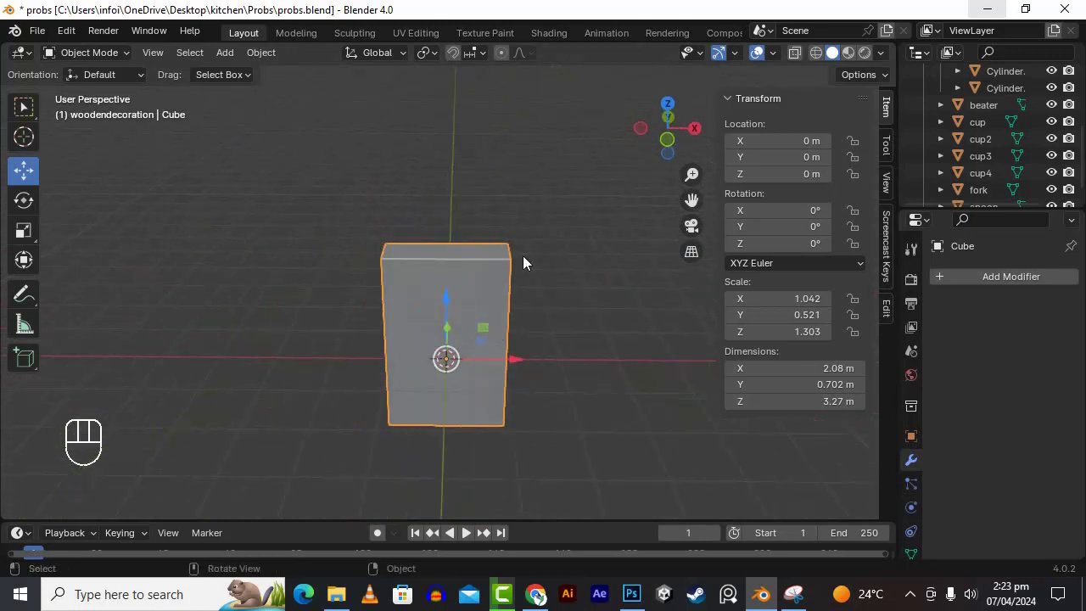
pyautogui.moveTo(535, 264); pyautogui.dragTo(560, 259)
pyautogui.moveTo(519, 266); pyautogui.dragTo(486, 266)
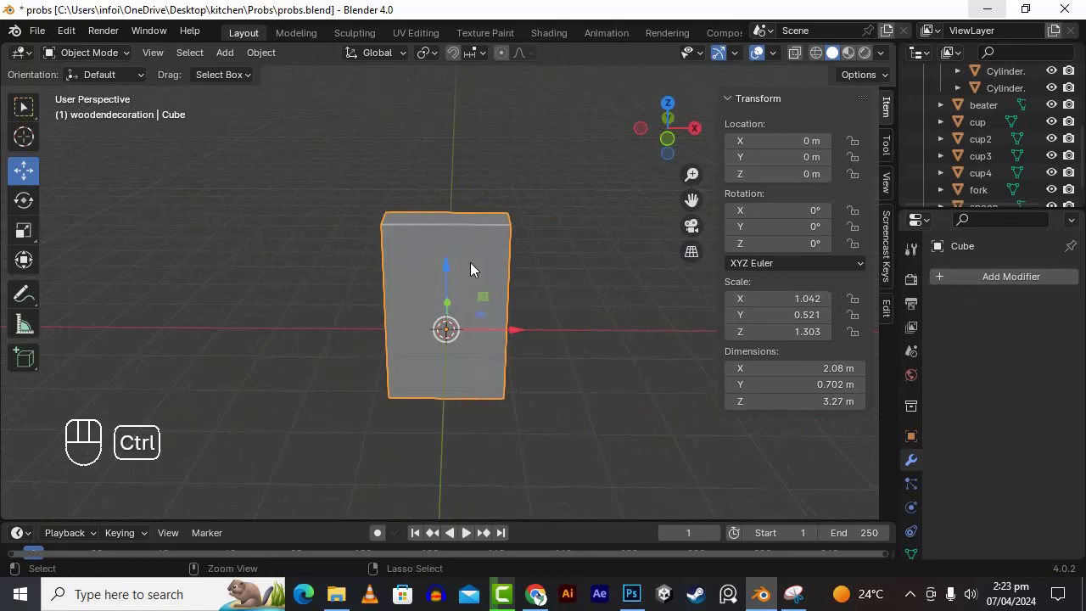
pyautogui.press('ctrl+a')
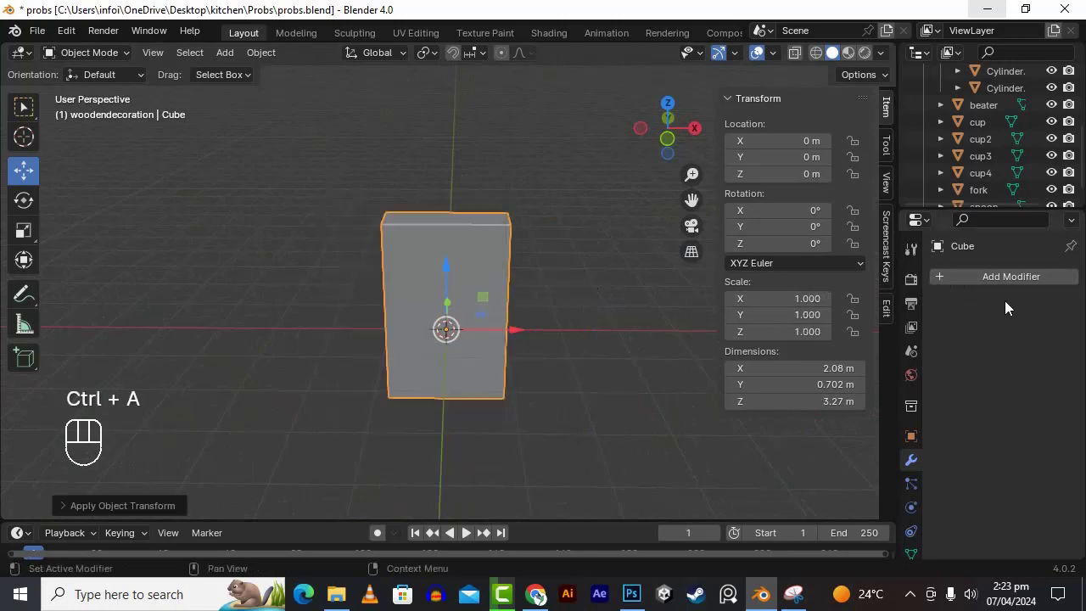
# Step: Add a 0.01 m, three-segment Bevel modifier to the slab and apply it permanently
pyautogui.moveTo(946, 288); pyautogui.dragTo(900, 315)
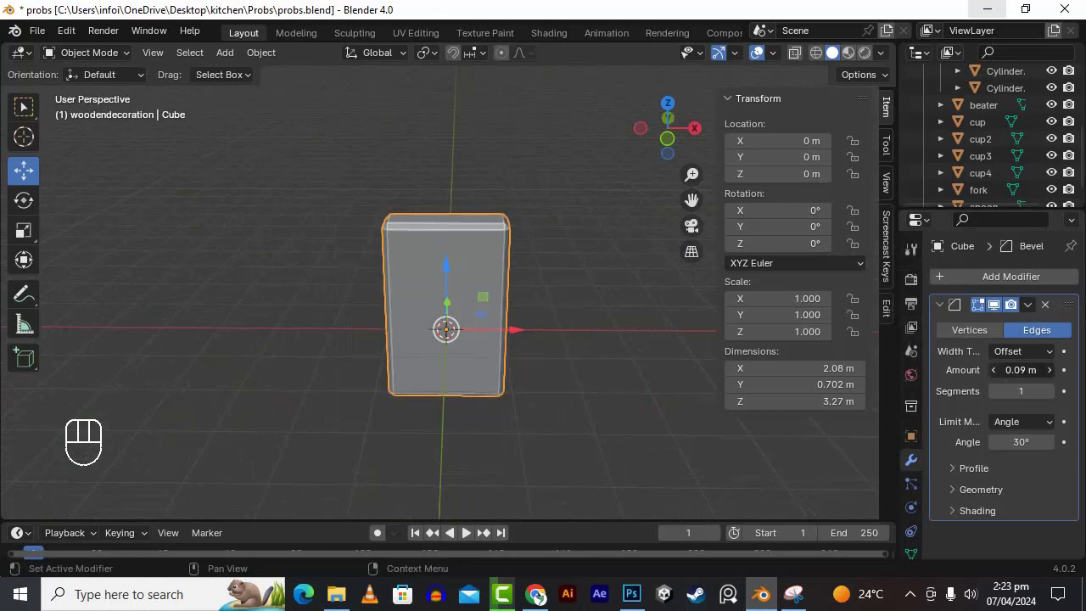
pyautogui.doubleClick(1001, 379)
pyautogui.click(1001, 379)
pyautogui.click(1049, 398)
pyautogui.click(1049, 398)
pyautogui.moveTo(1026, 316); pyautogui.dragTo(956, 337)
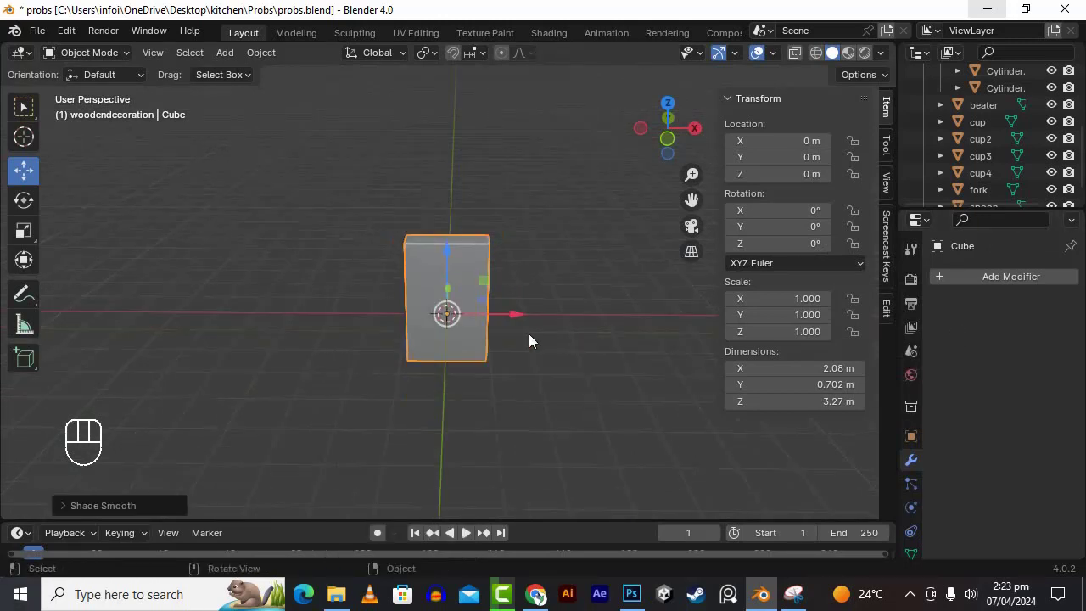
# Step: Shift the slab along X and duplicate it, placing the copy beside it along X
pyautogui.click(514, 323)
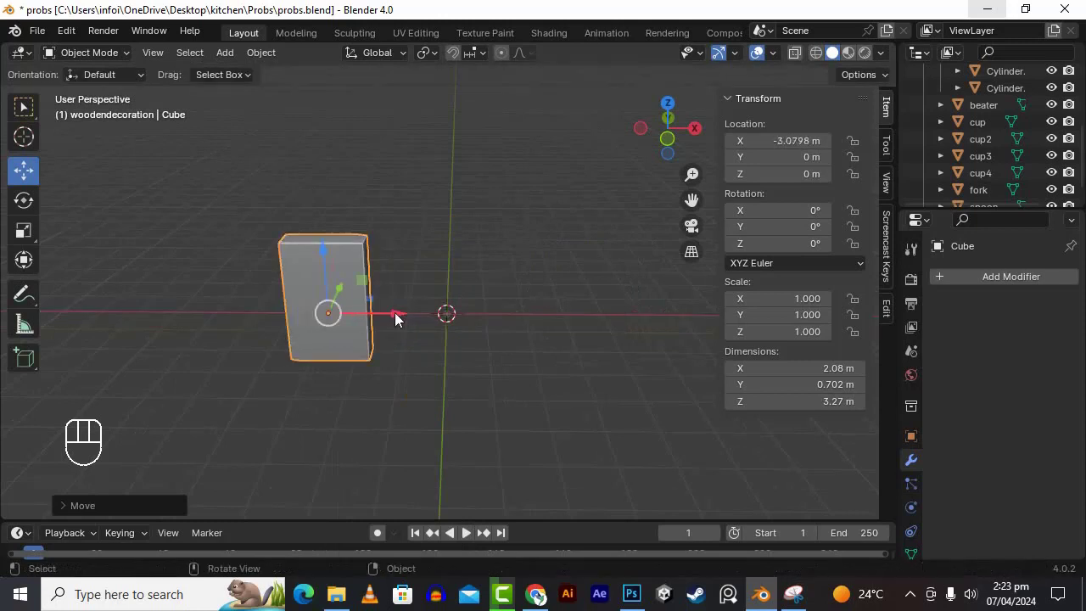
pyautogui.press('shift+d')
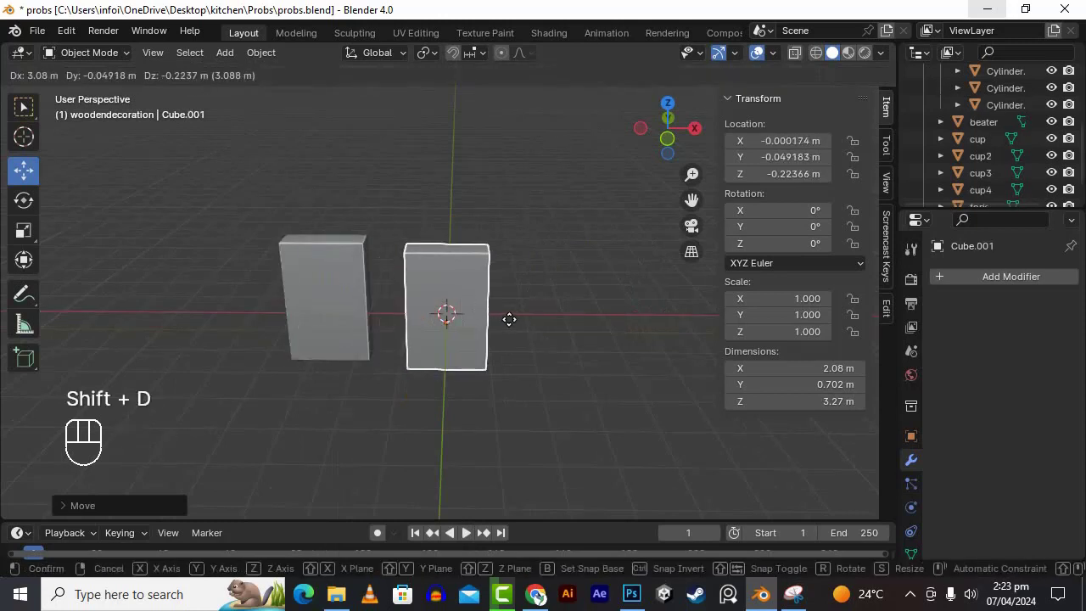
pyautogui.press('x')
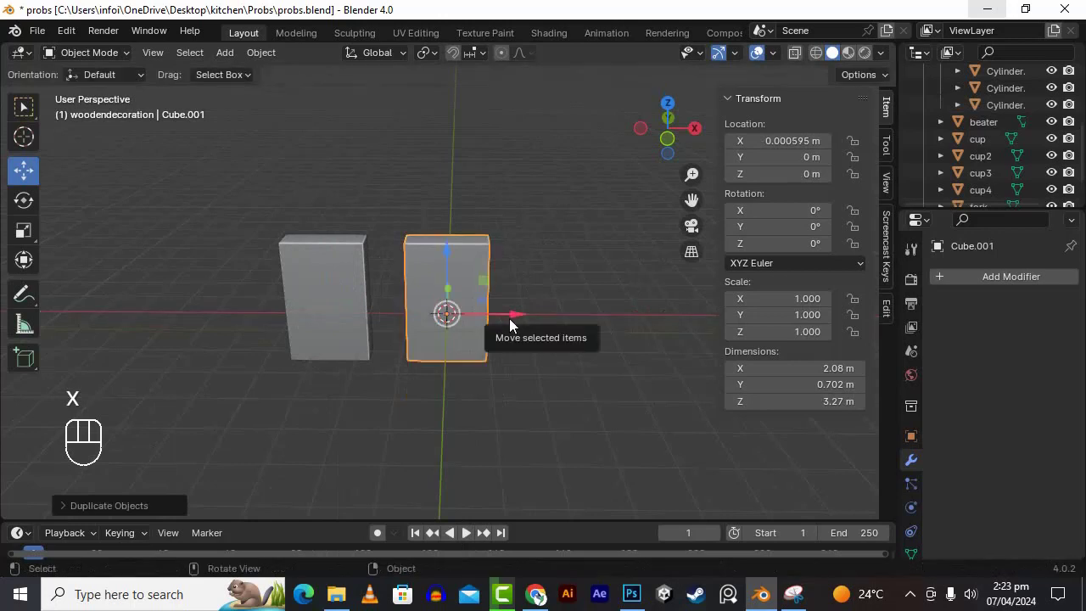
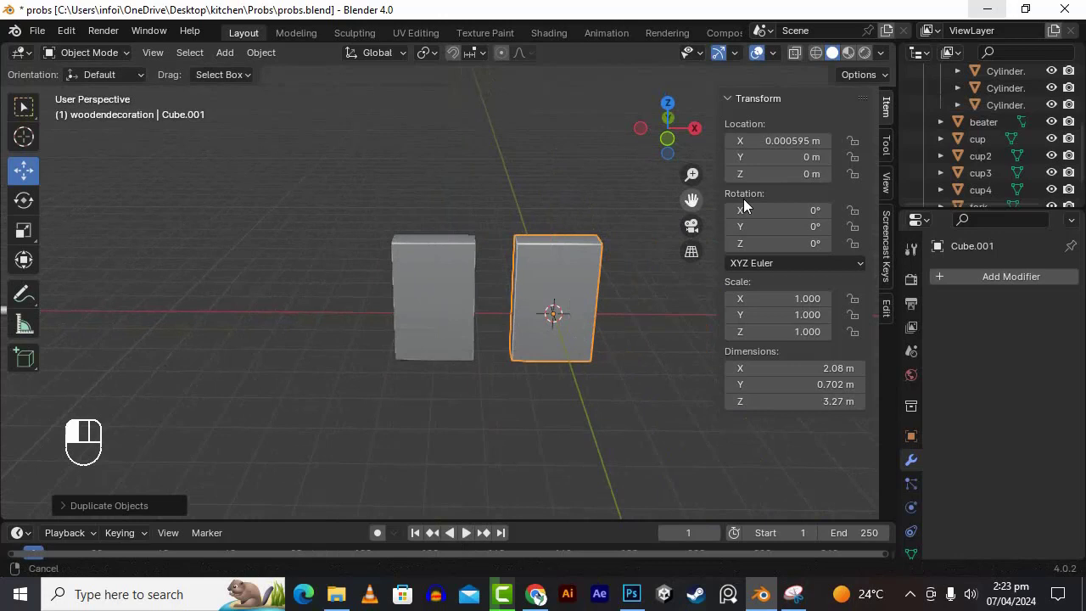
pyautogui.click(437, 292)
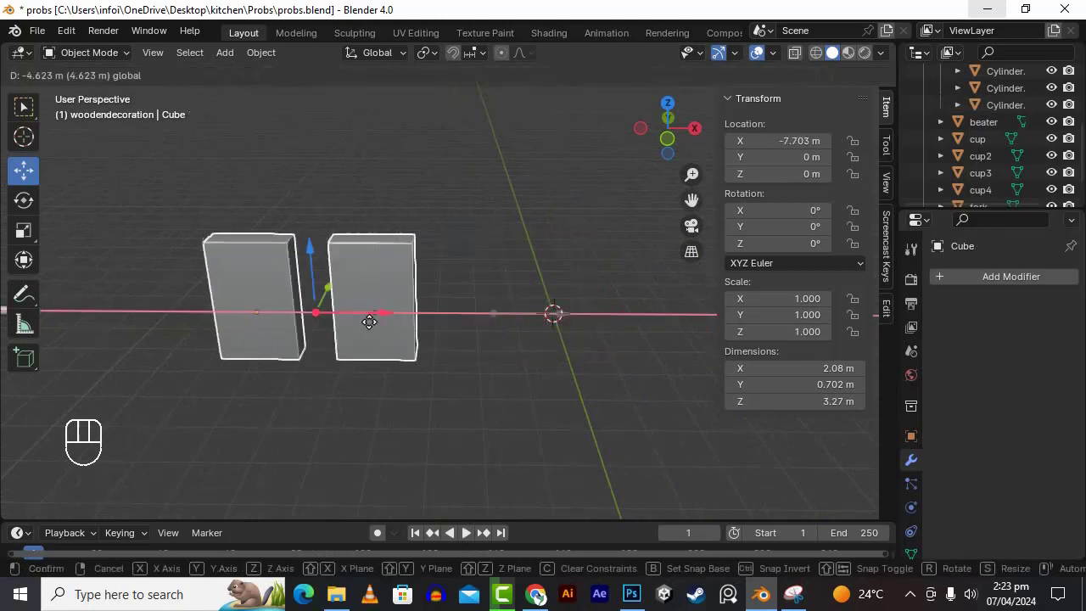
# Step: Duplicate the copy again along X to form a row of three identical blocks
pyautogui.click(555, 364)
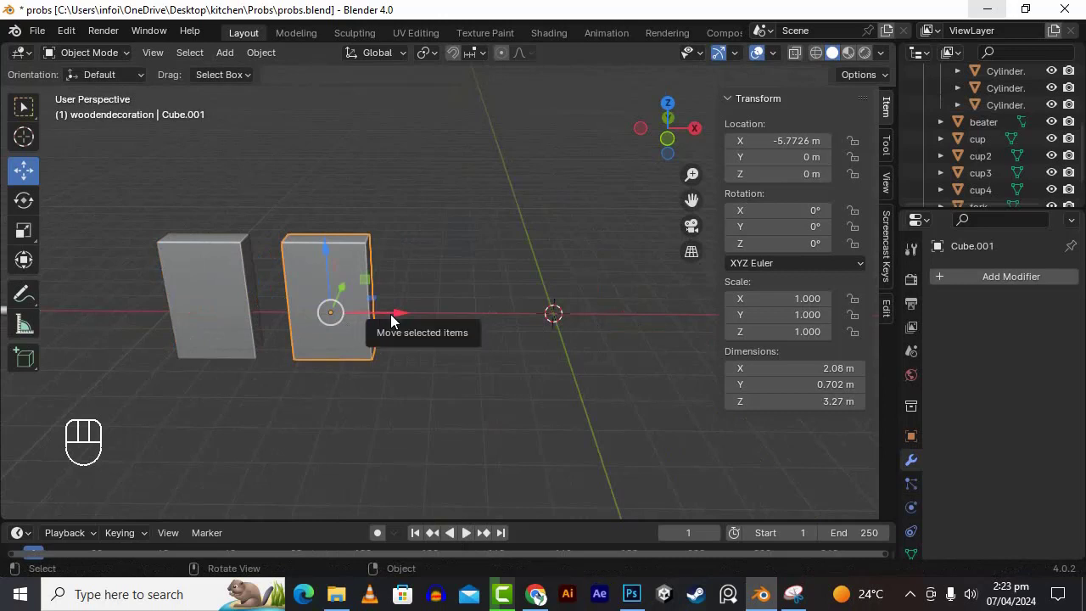
pyautogui.press('shift+d')
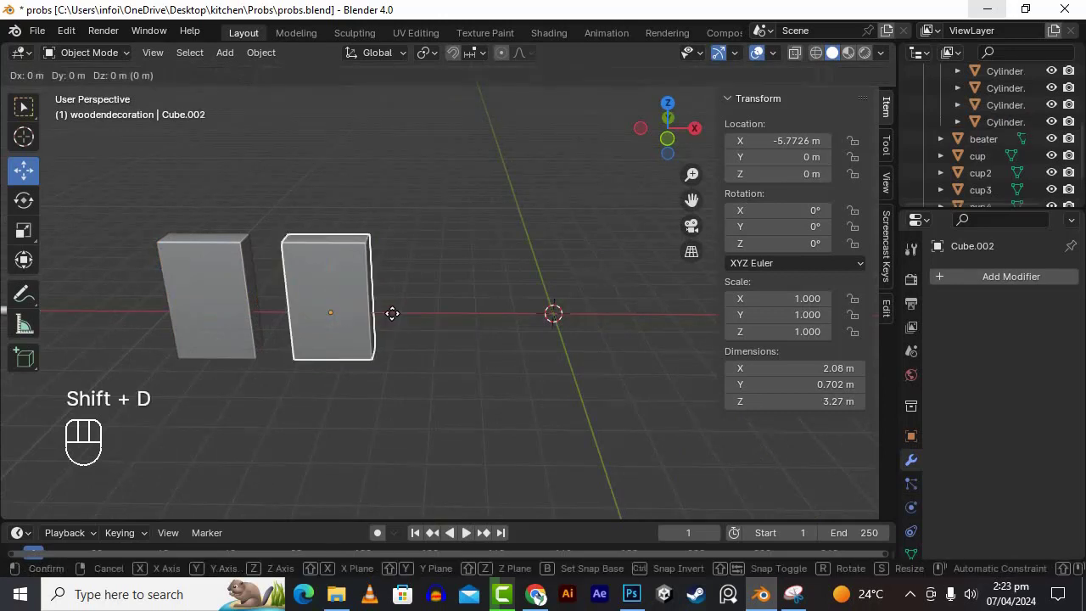
pyautogui.press('x')
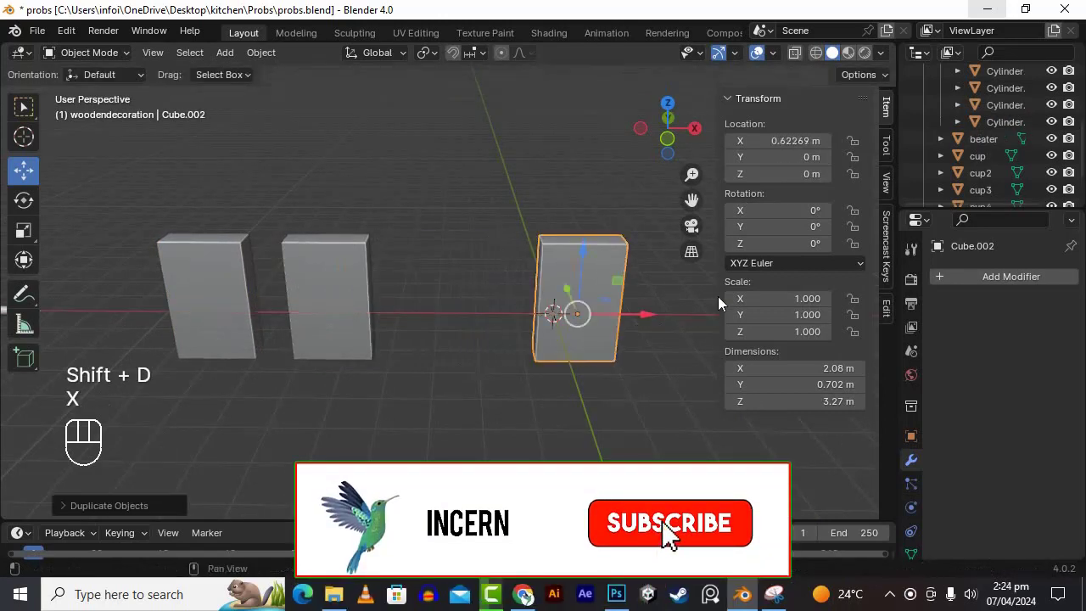
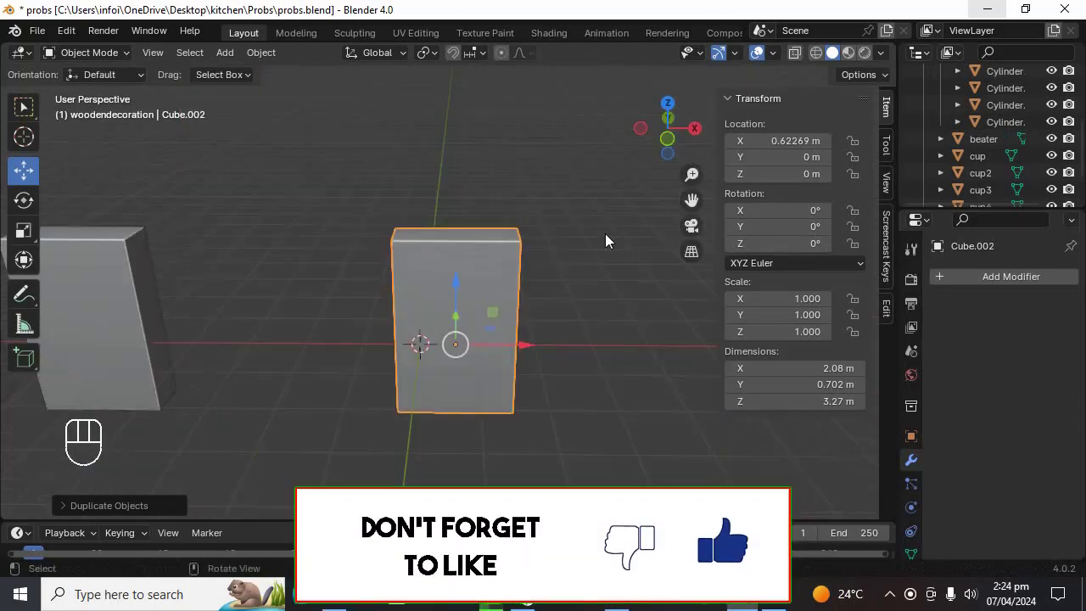
# Step: Delete the third block's top face and raise a top rim edge along Z in Edit Mode
pyautogui.press('Tab')
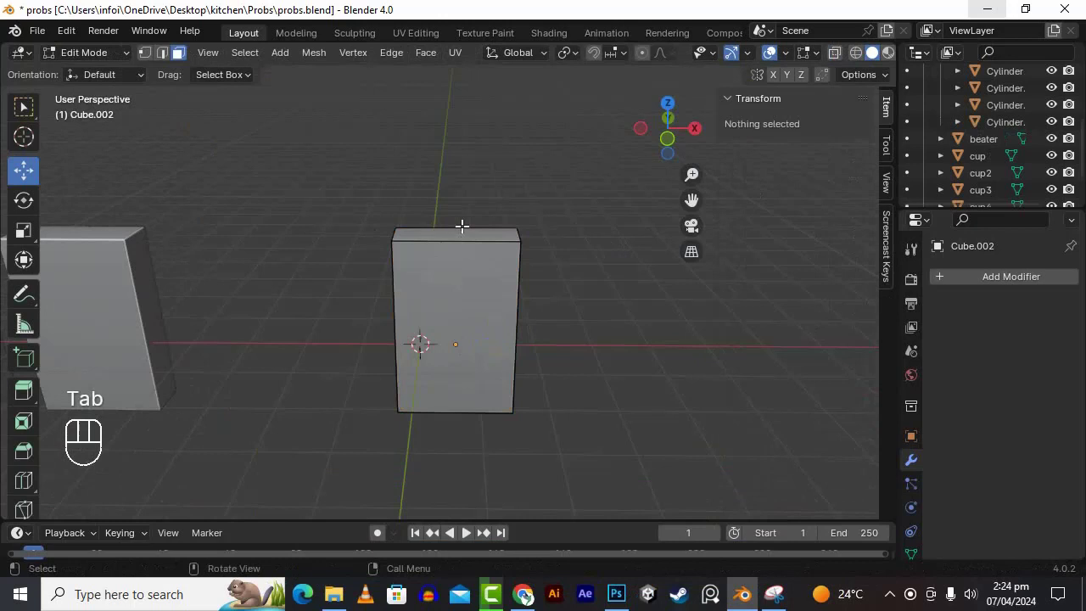
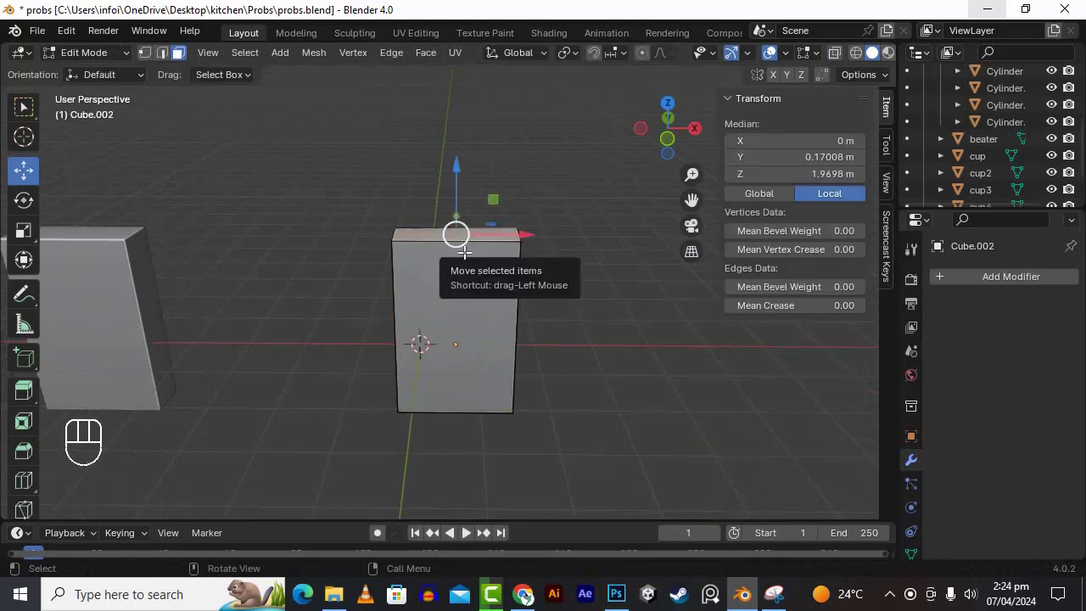
pyautogui.press('Delete')
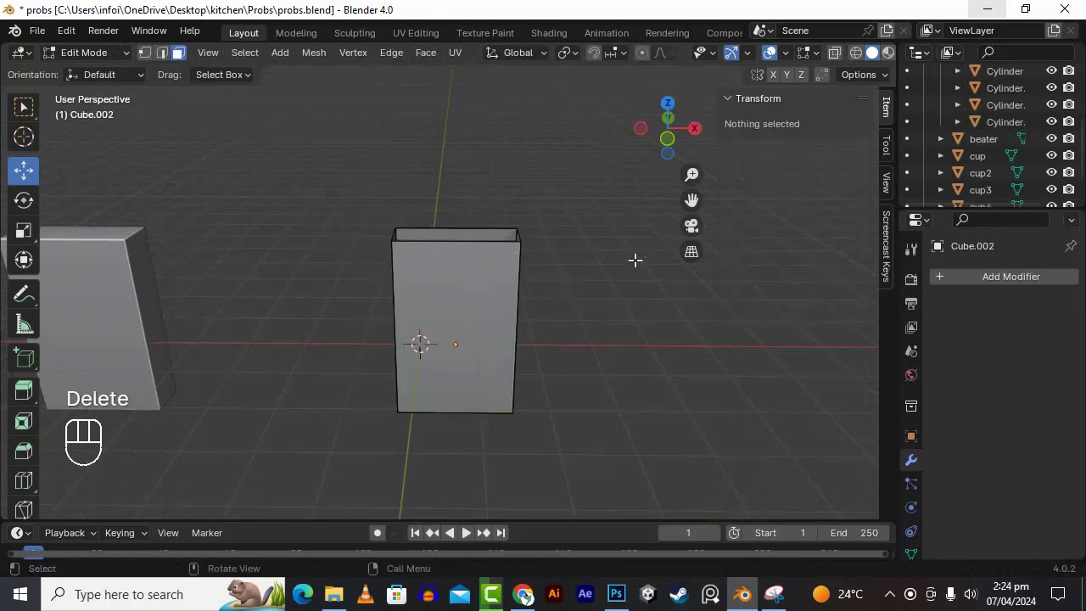
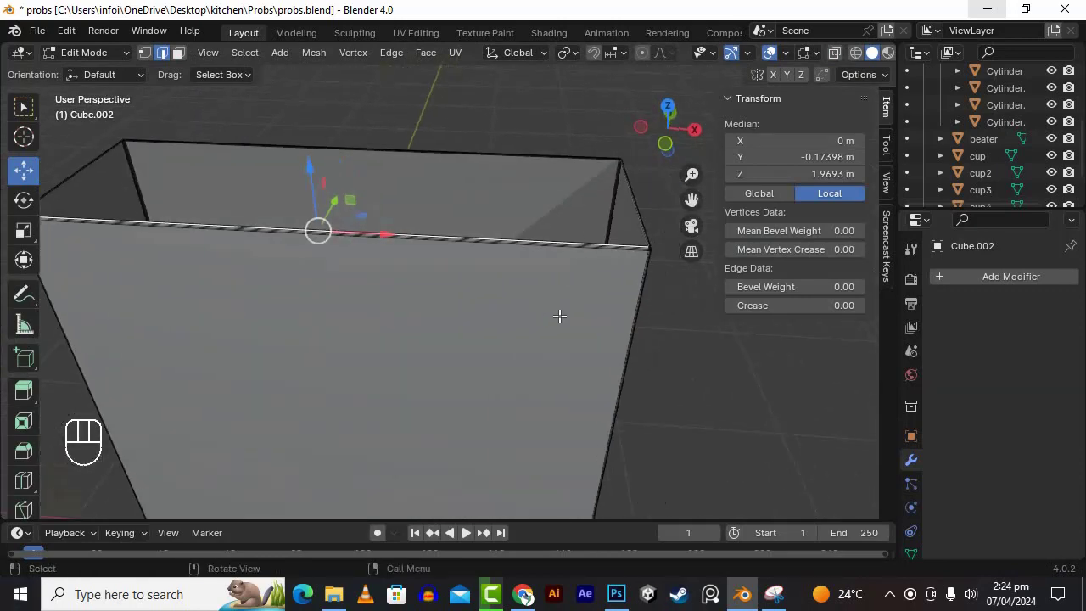
pyautogui.press('e')
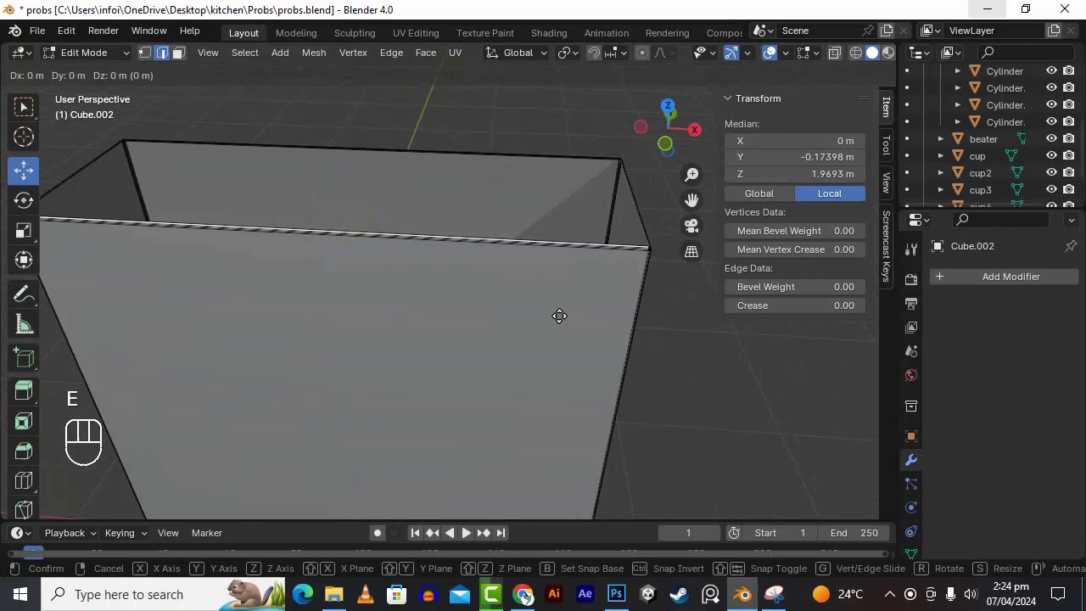
pyautogui.press('z')
pyautogui.press('KP_Decimal')
pyautogui.press('KP_0')
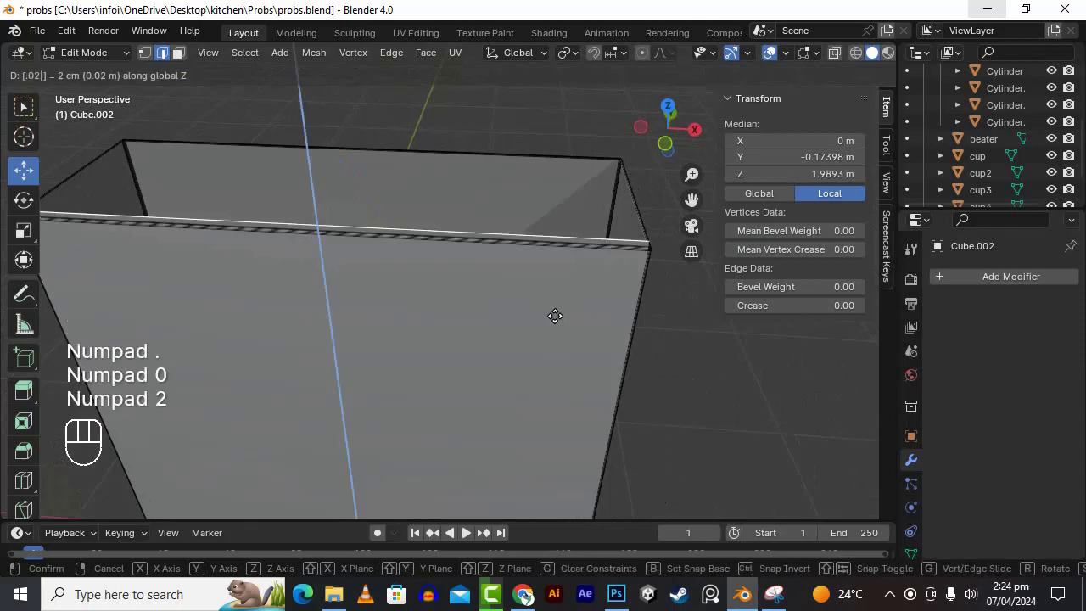
pyautogui.press('Escape')
pyautogui.press('e')
pyautogui.press('z')
pyautogui.press('KP_1')
pyautogui.press('KP_Enter')
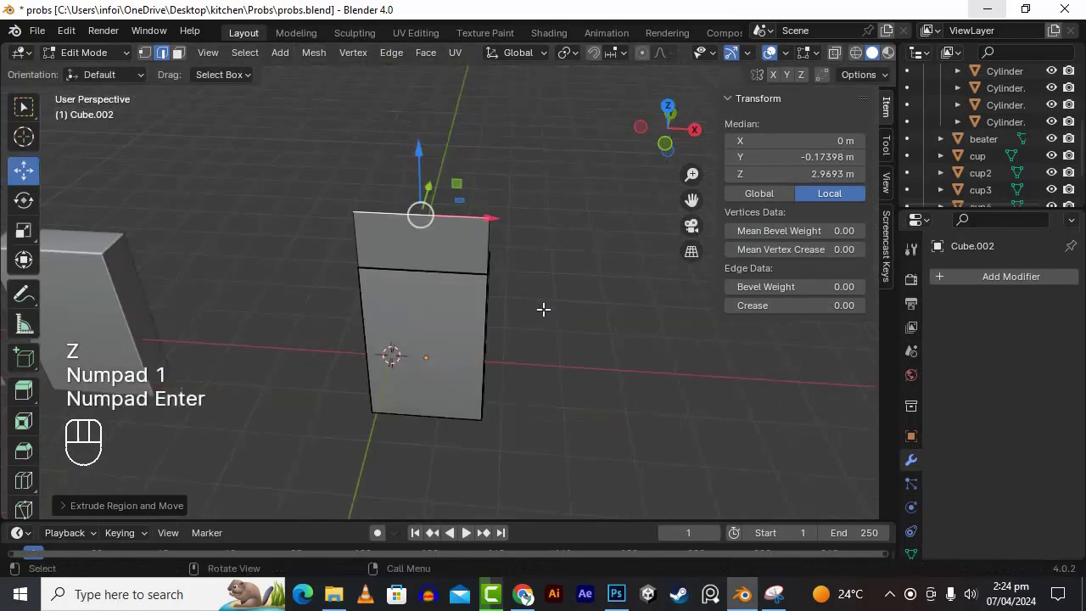
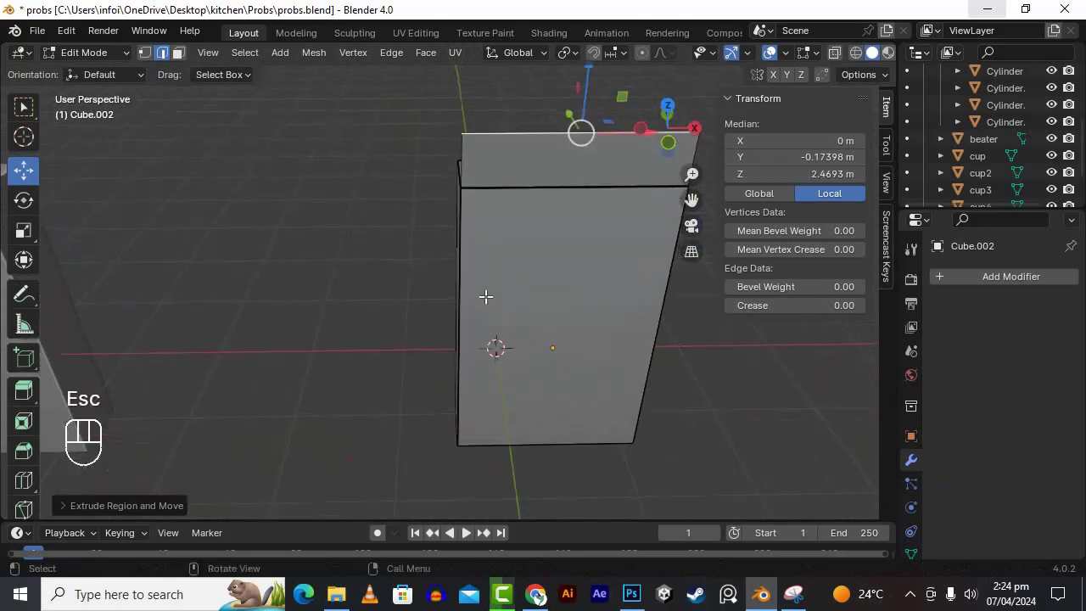
# Step: Redo the raise at 0.3 m along Z and lift the other top rim edge by 0.3 m too
pyautogui.press('ctrl+z')
pyautogui.press('e')
pyautogui.press('z')
pyautogui.press('KP_Decimal')
pyautogui.press('KP_3')
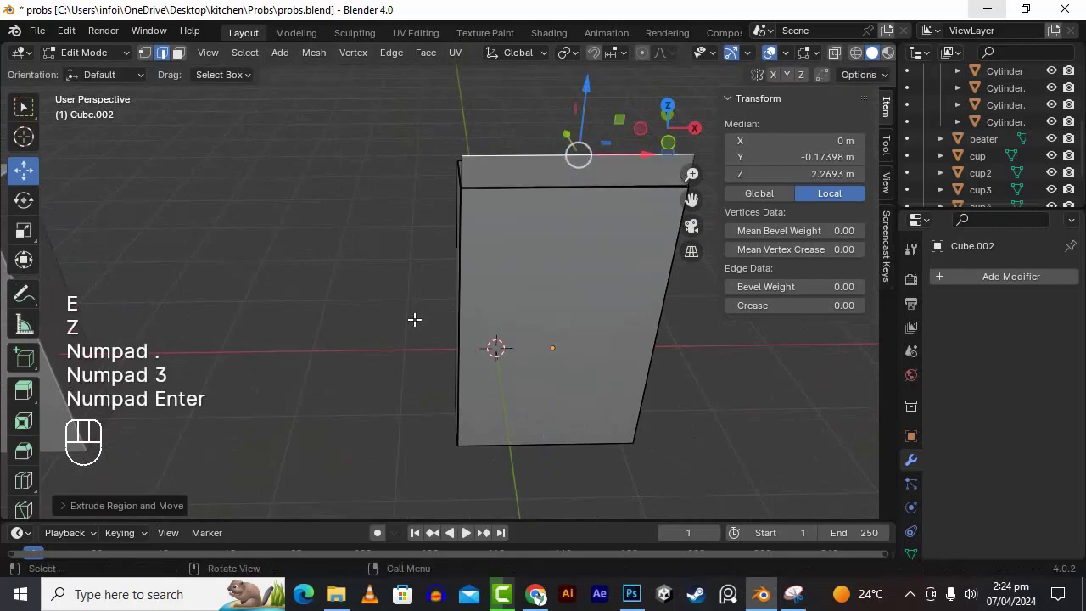
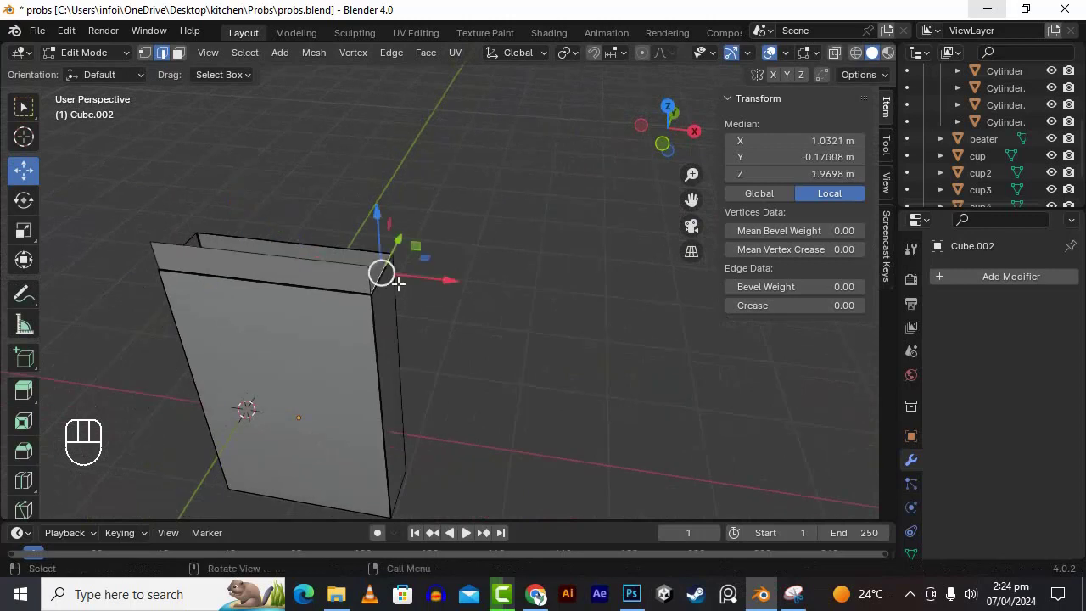
pyautogui.press('e')
pyautogui.press('z')
pyautogui.press('KP_Decimal')
pyautogui.press('KP_3')
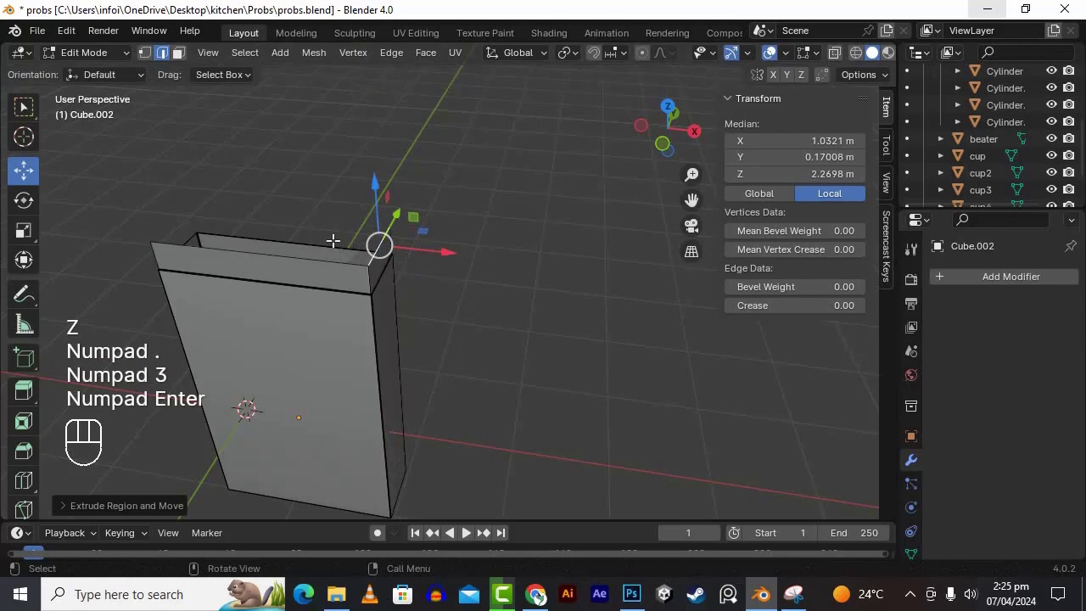
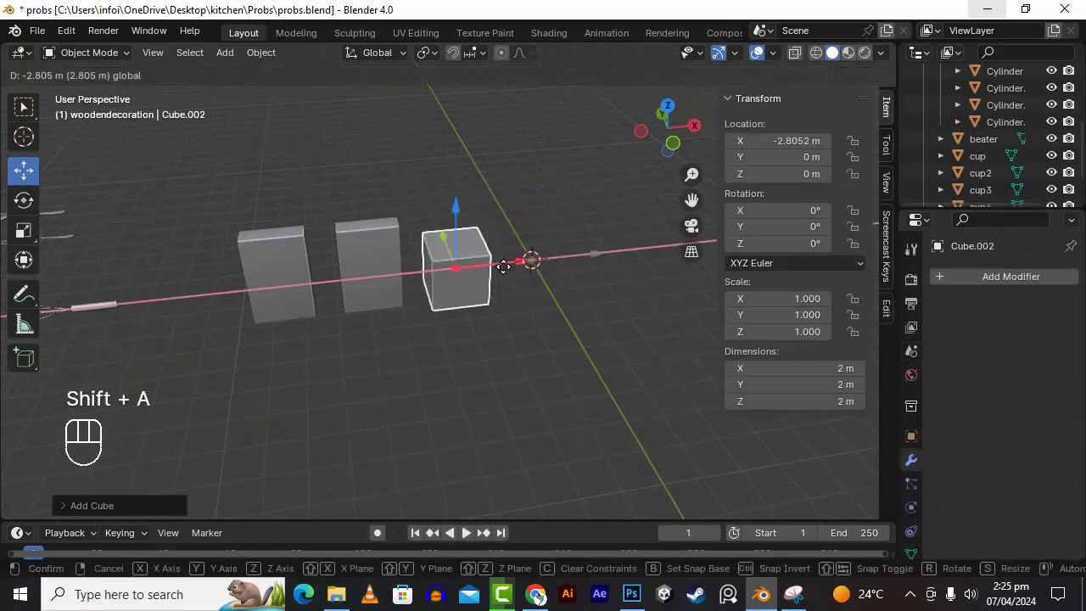
# Step: Move the new cube along X to the end of the row at X −5.75 m
pyautogui.scroll(-3)
pyautogui.middleClick(451, 309)
pyautogui.click(430, 376)
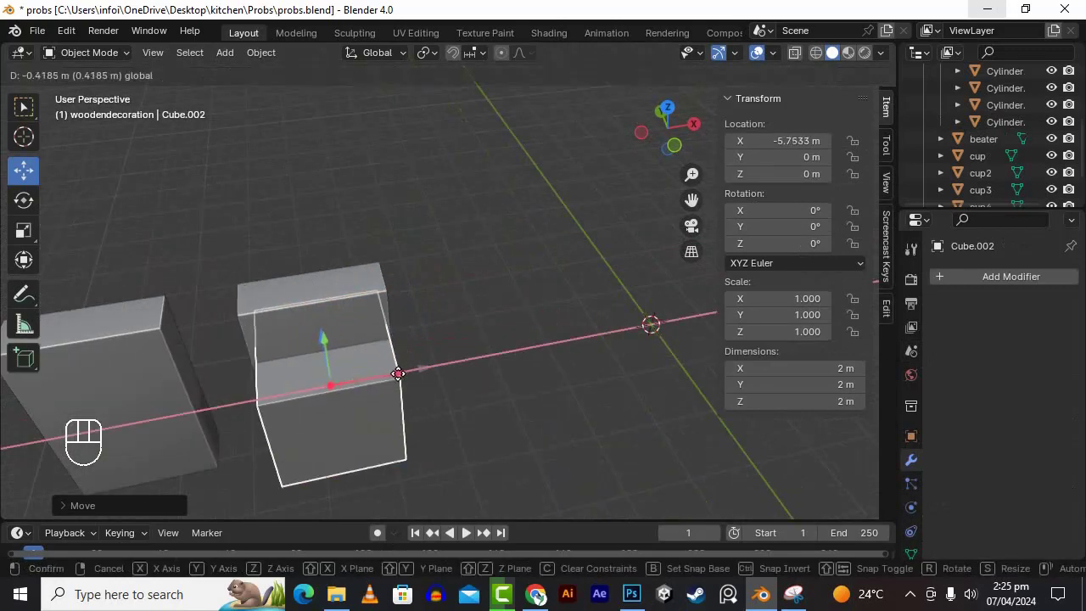
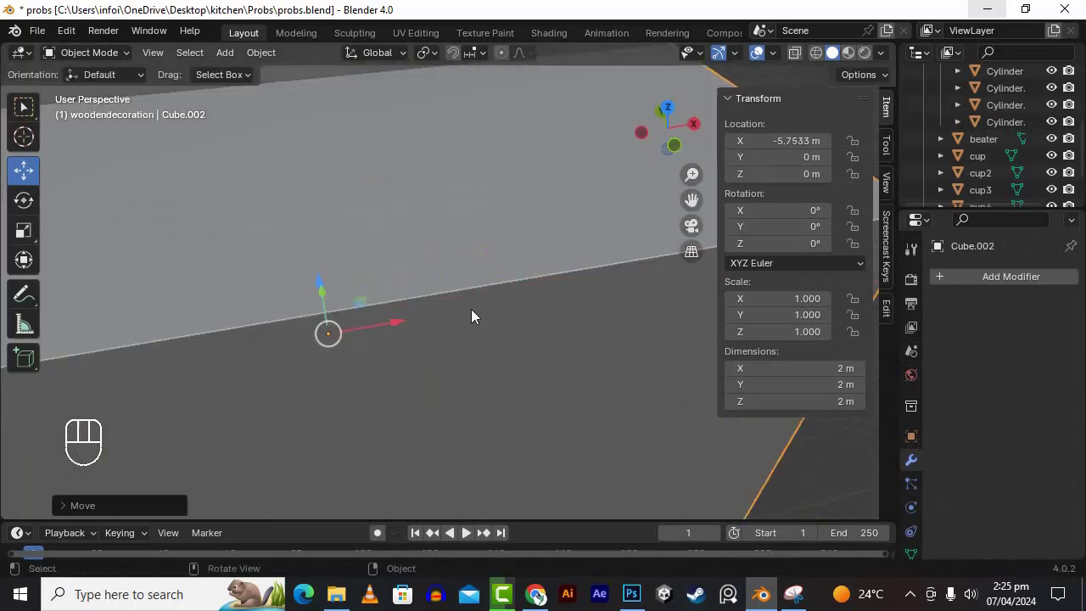
pyautogui.moveTo(478, 321); pyautogui.dragTo(460, 327)
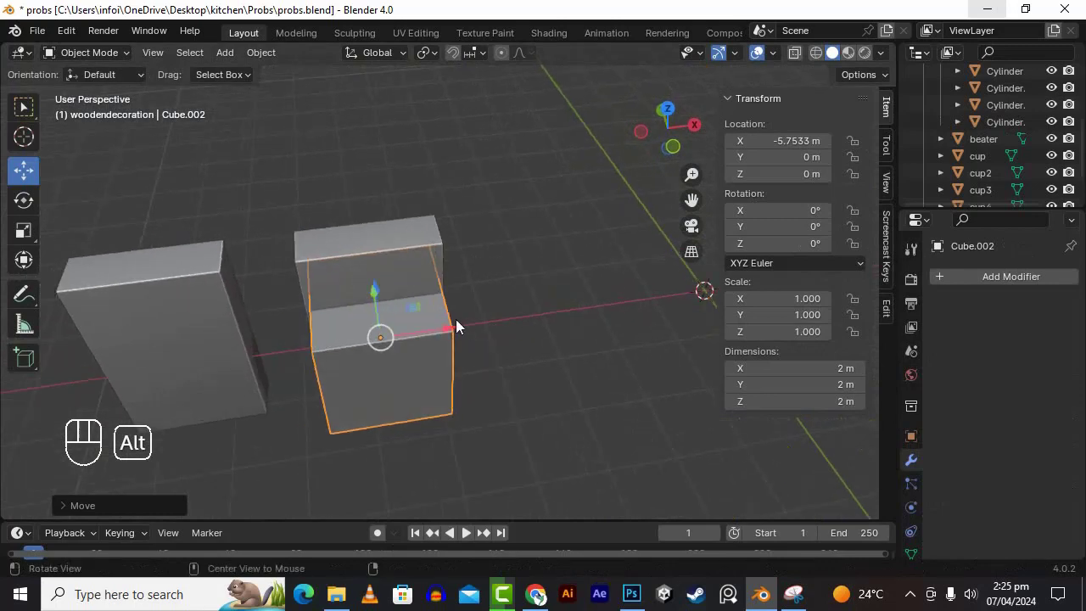
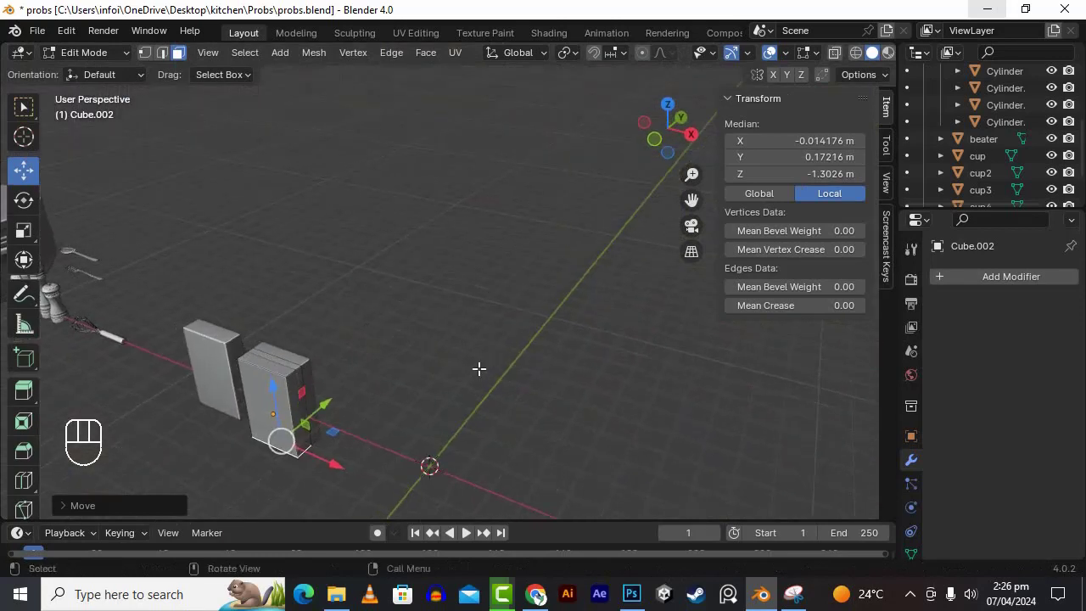
# Step: Return to Object Mode with the tall thin block at X −5.75 m ready for applying transforms
pyautogui.press('Tab')
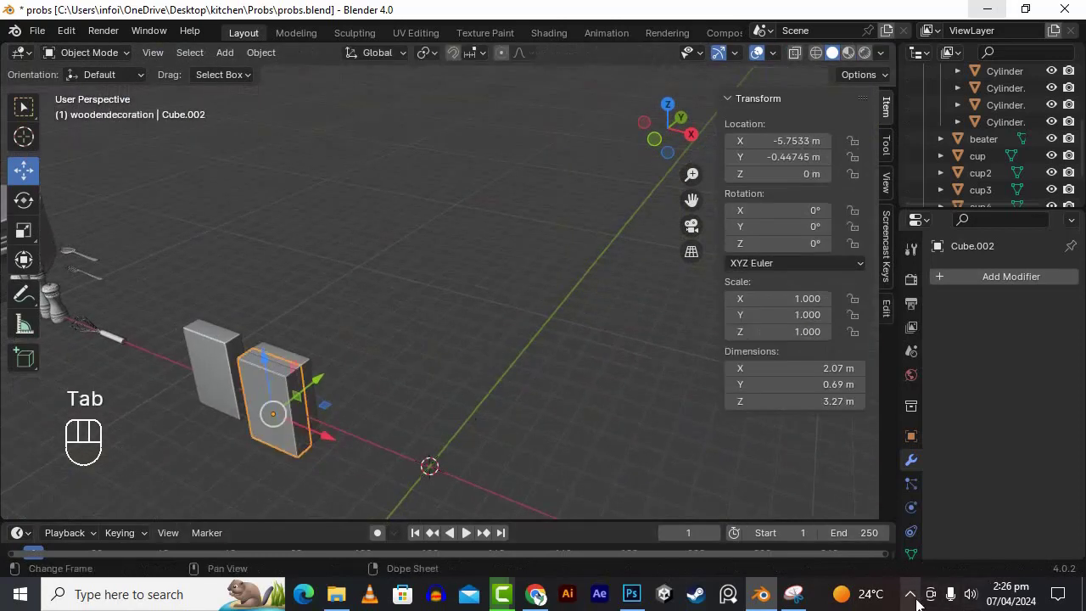
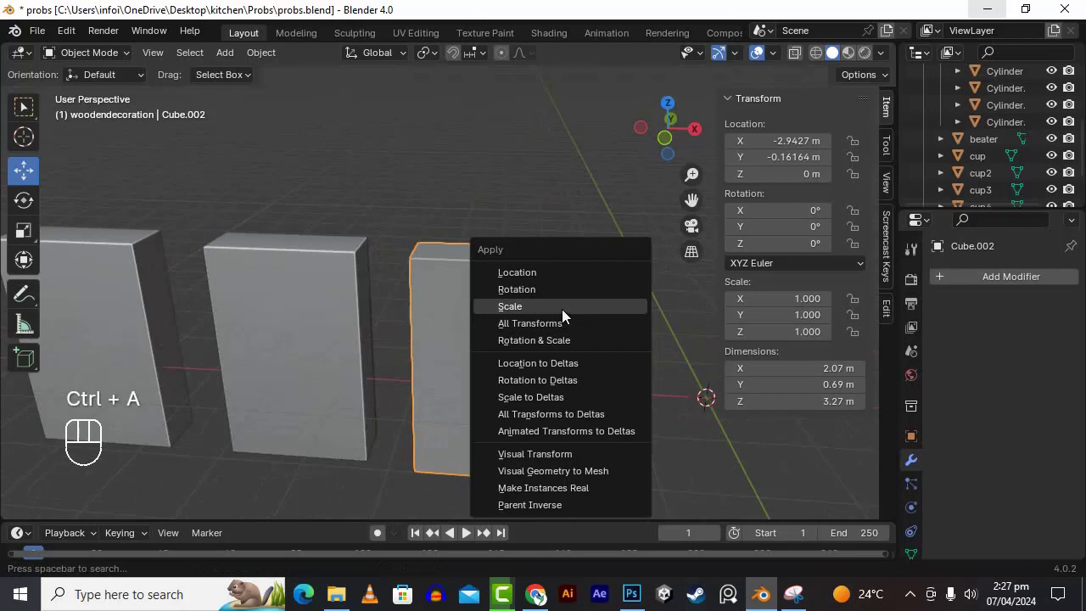
# Step: Enter Edit Mode on the tall block and bring up the delete choices for its top face
pyautogui.press('Tab')
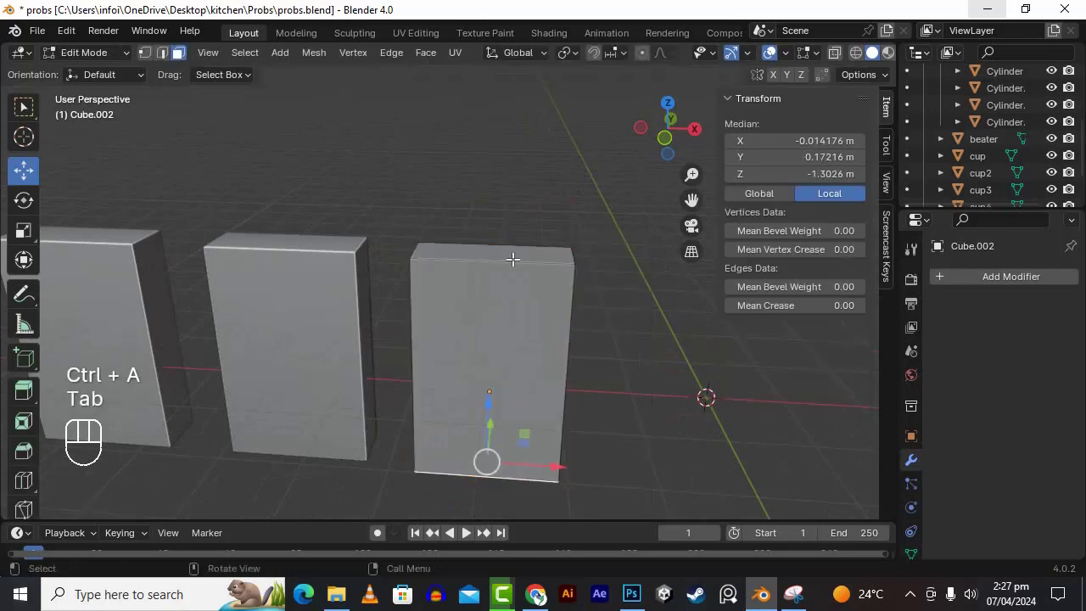
pyautogui.press('Delete')
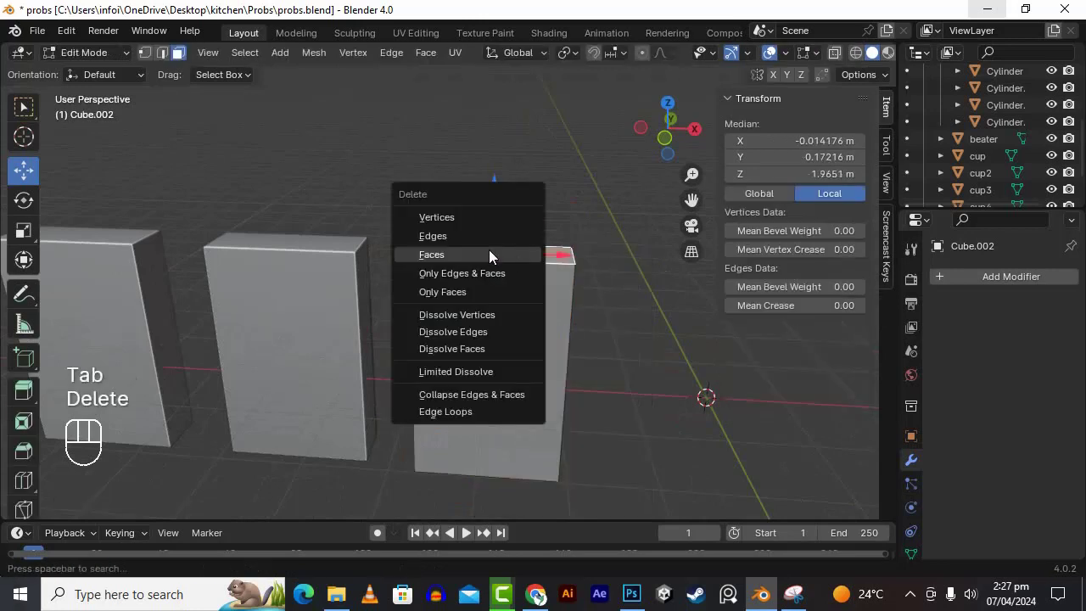
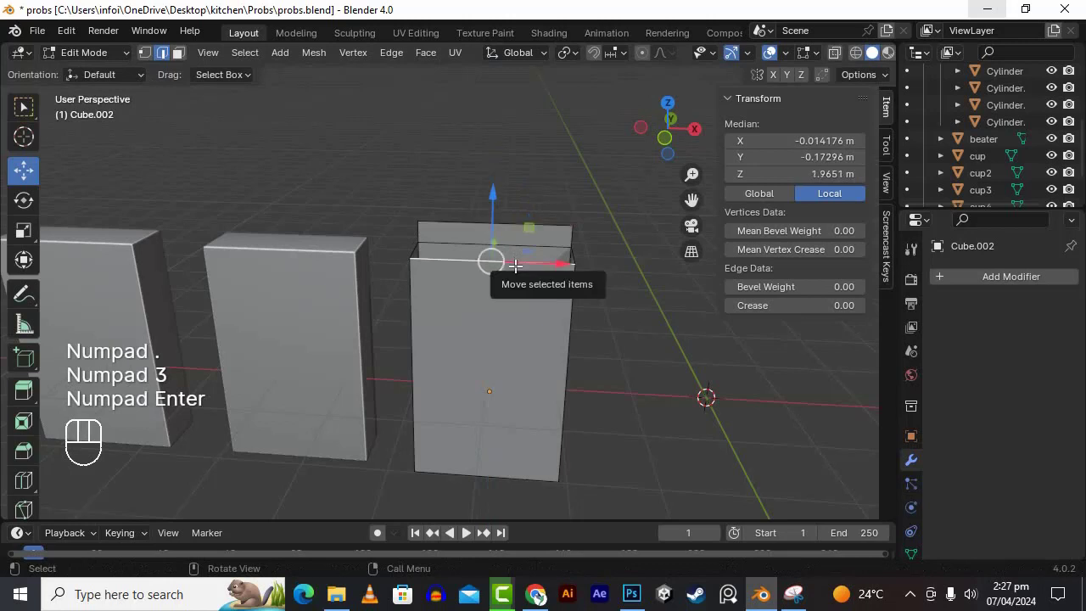
# Step: Raise the hollow block's top rim edge 0.3 m along Z after cancelling a wrong-axis move
pyautogui.press('e')
pyautogui.press('z')
pyautogui.press('KP_Decimal')
pyautogui.press('KP_3')
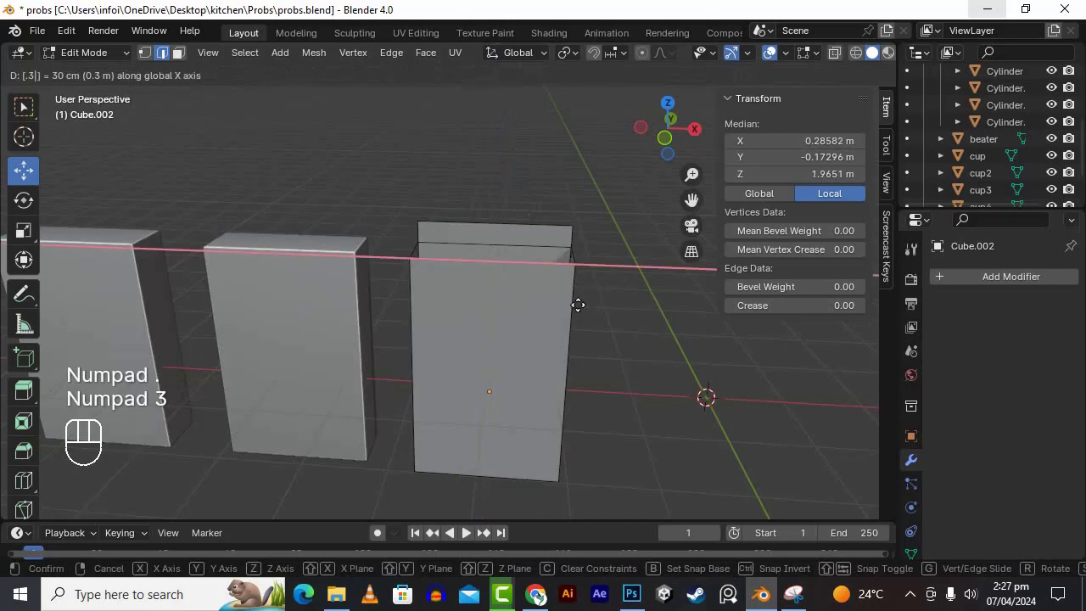
pyautogui.press('Escape')
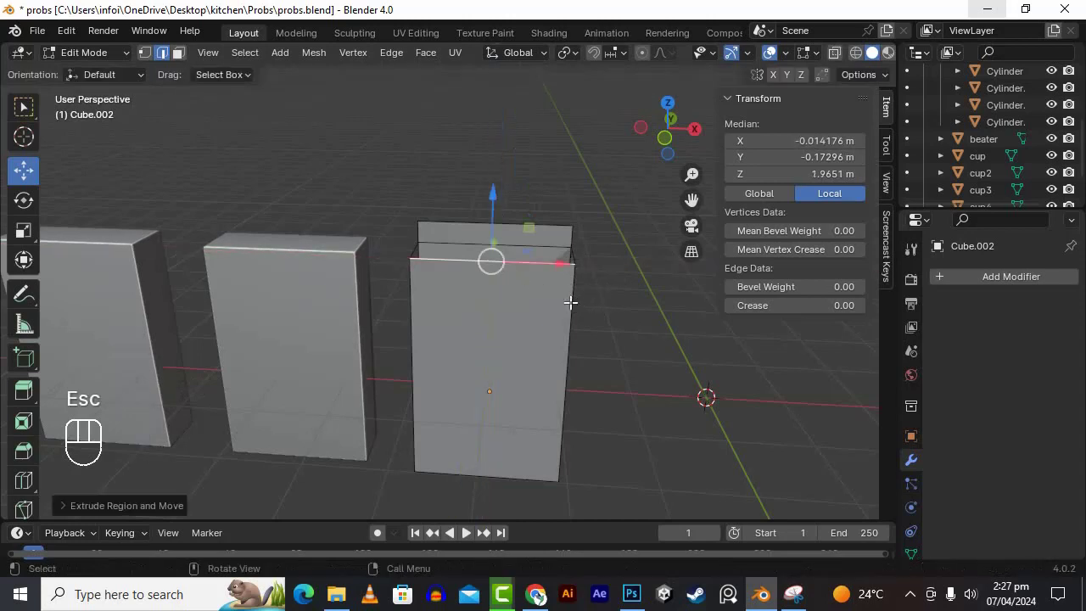
pyautogui.press('ctrl+z')
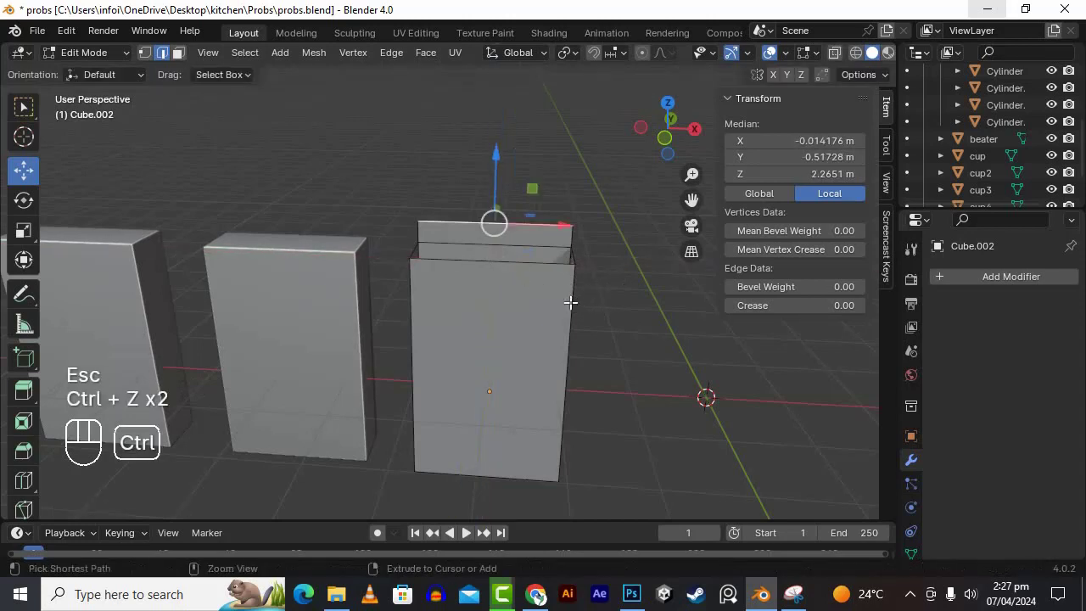
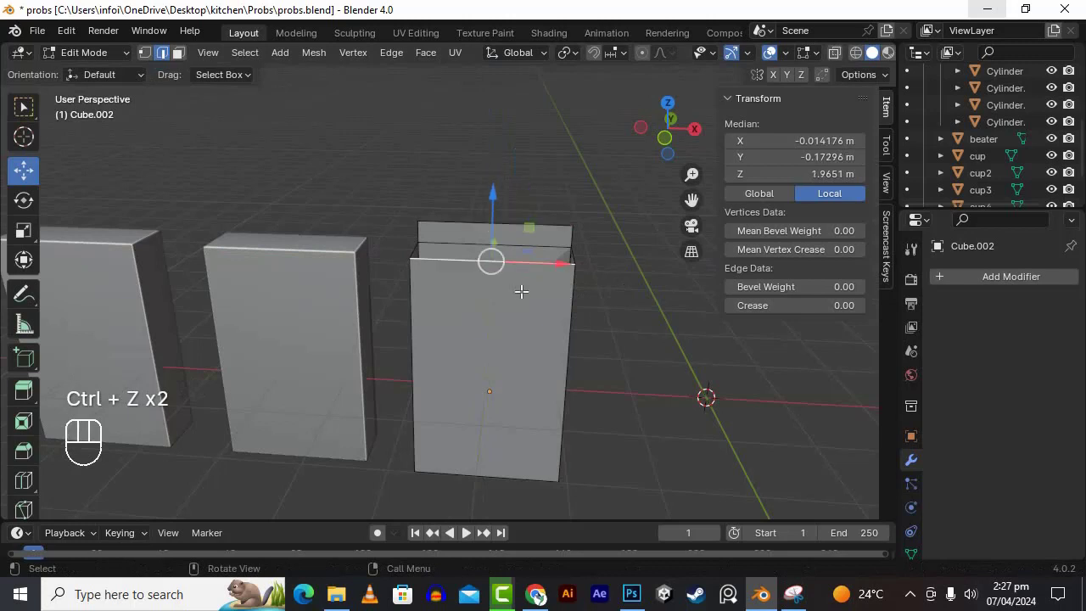
pyautogui.press('e')
pyautogui.press('z')
pyautogui.press('KP_Decimal')
pyautogui.press('KP_3')
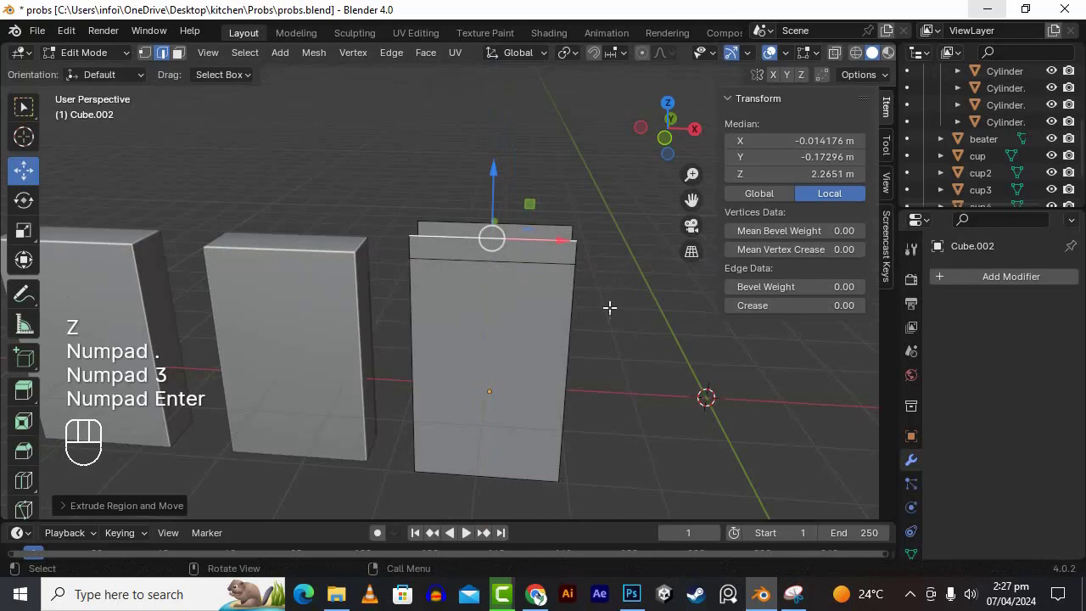
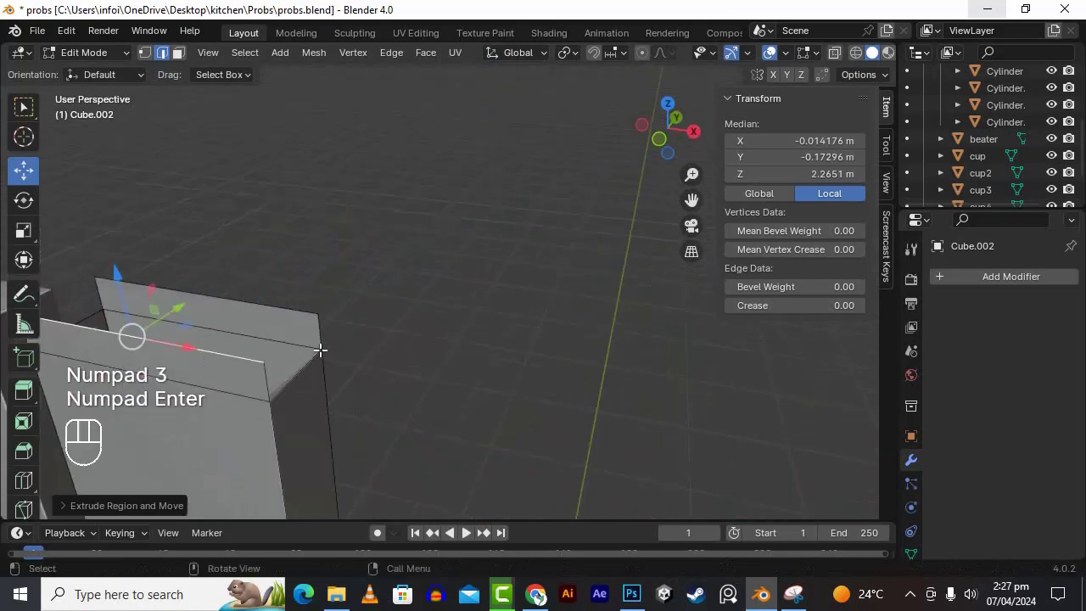
# Step: Raise the two top corner vertices 0.3 m so they sit at Z 2.27 m
pyautogui.press('e')
pyautogui.press('z')
pyautogui.press('KP_Decimal')
pyautogui.press('KP_3')
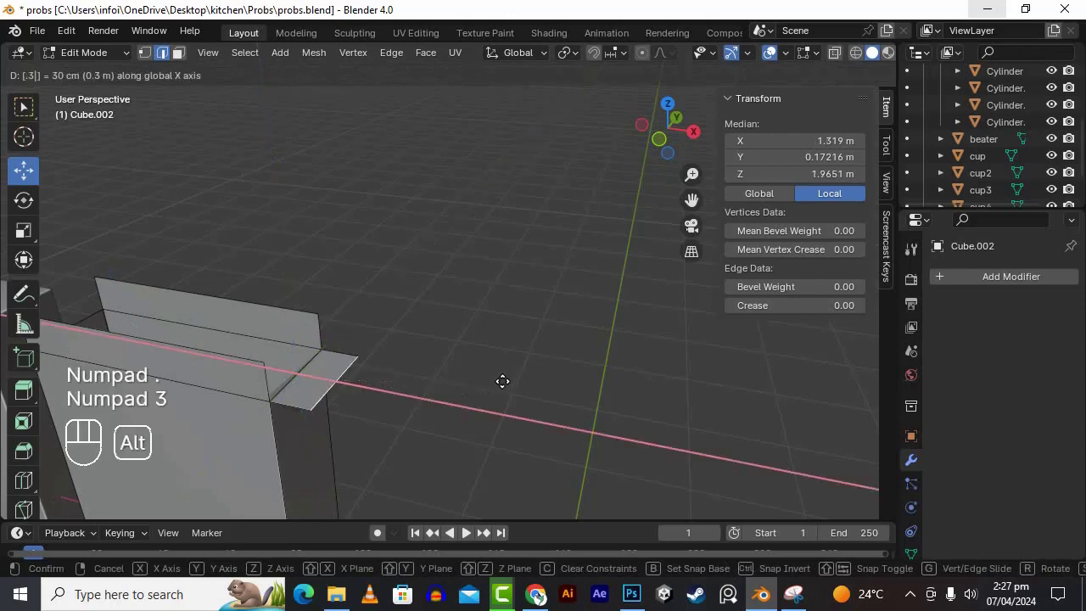
pyautogui.press('ctrl+z')
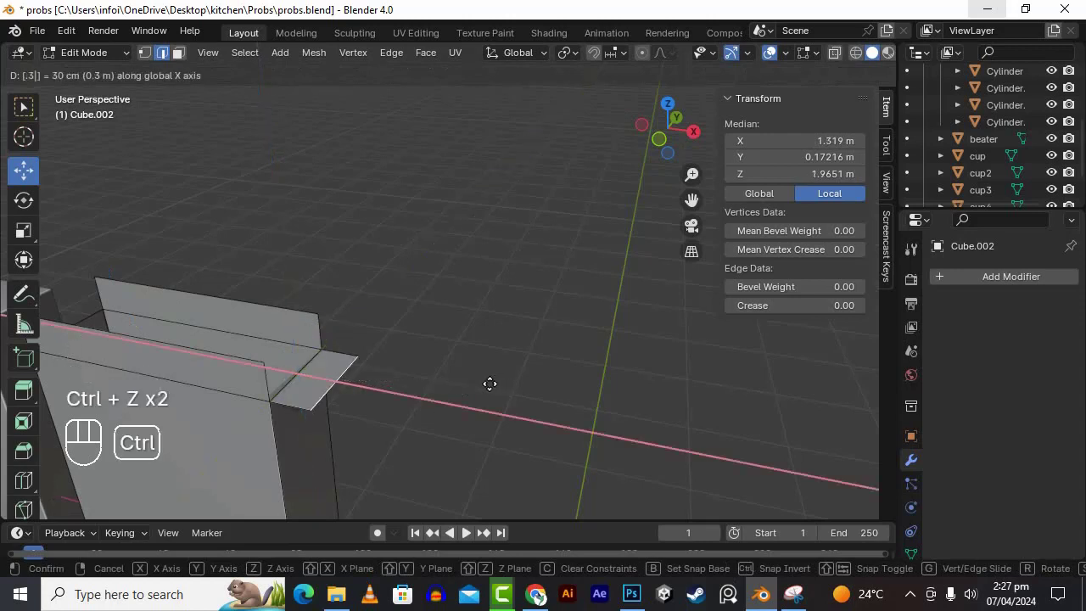
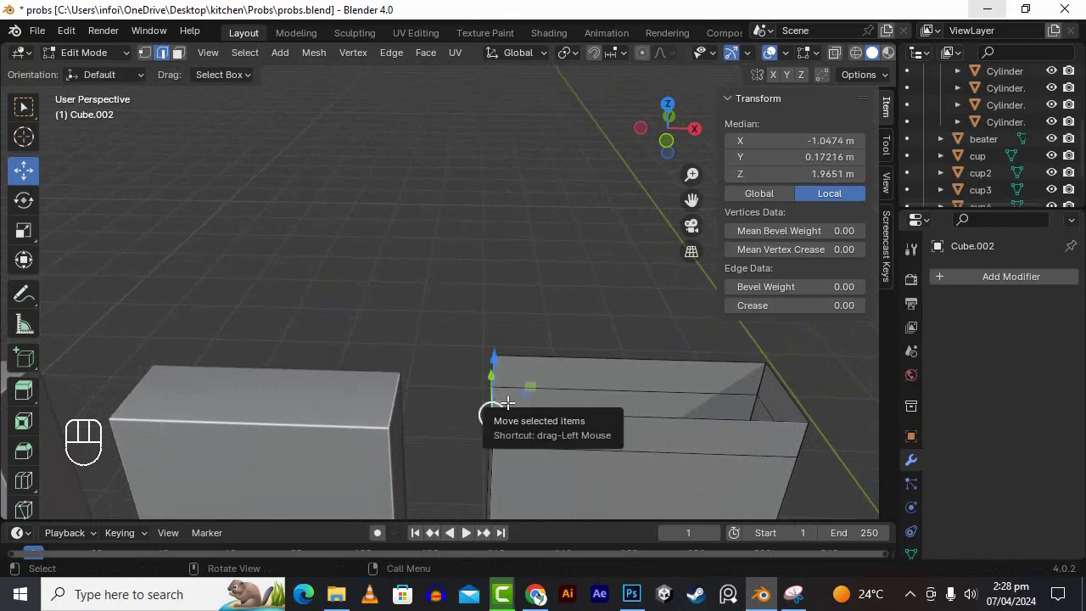
pyautogui.press('e')
pyautogui.press('z')
pyautogui.press('KP_Decimal')
pyautogui.press('KP_3')
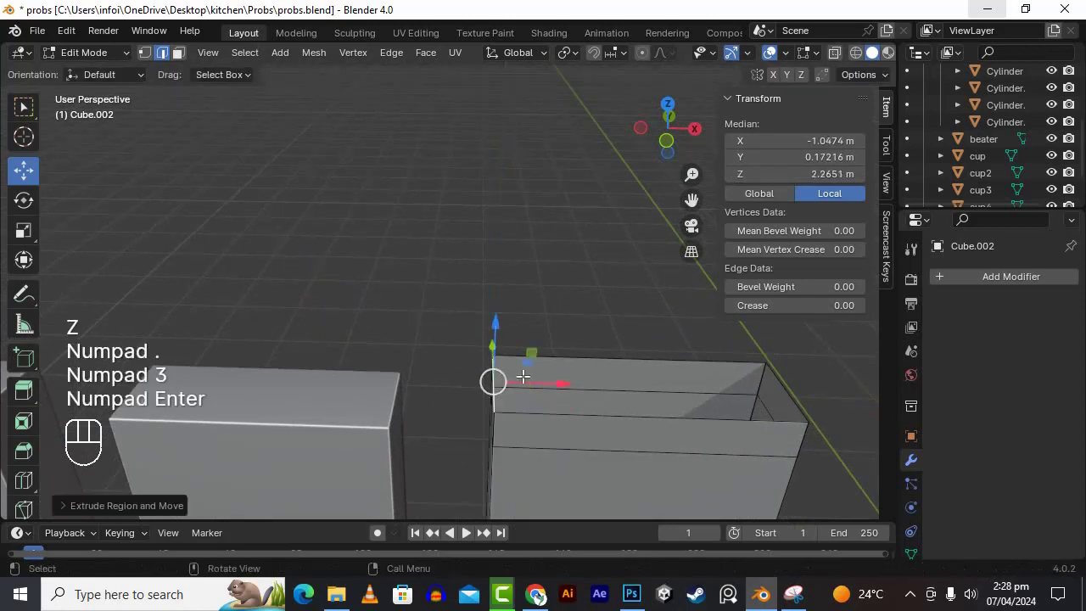
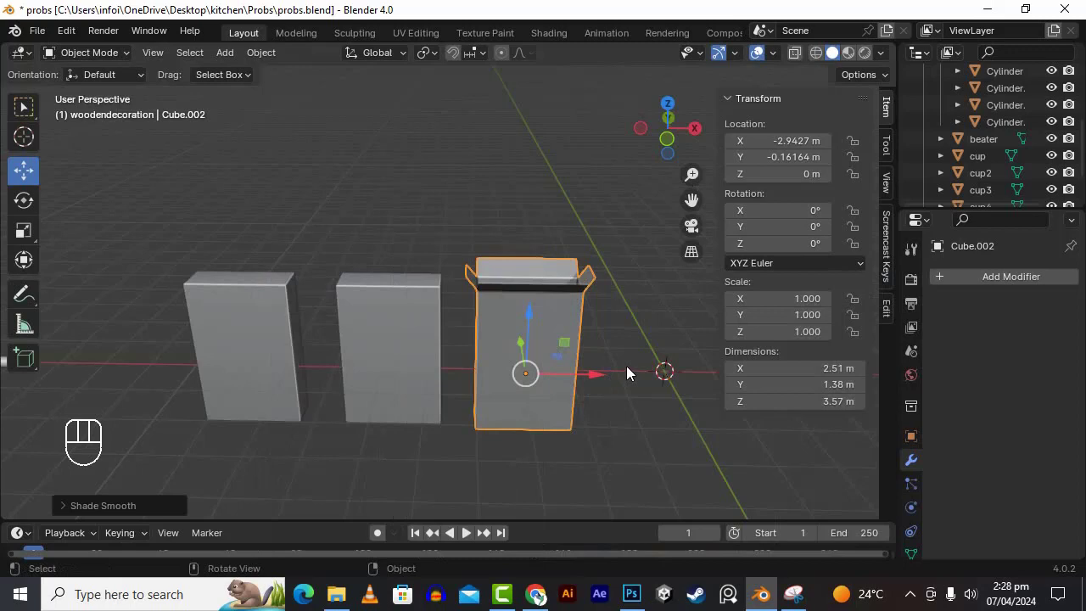
# Step: Duplicate the hollow block as Cube.003 along X to X −0.08 m, making four blocks in the row
pyautogui.moveTo(631, 349); pyautogui.dragTo(625, 344)
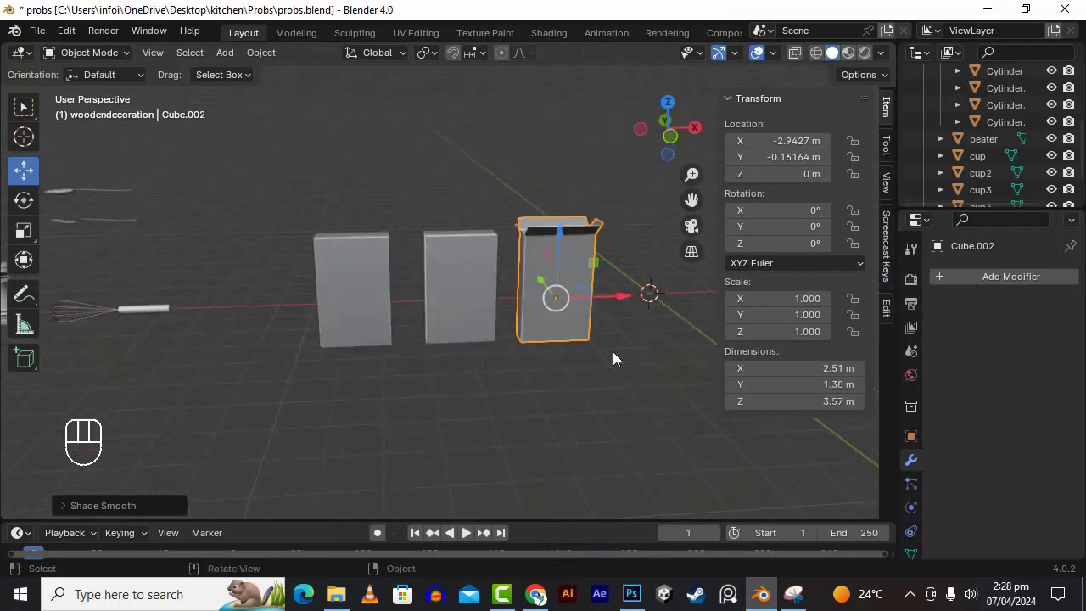
pyautogui.press('shift+d')
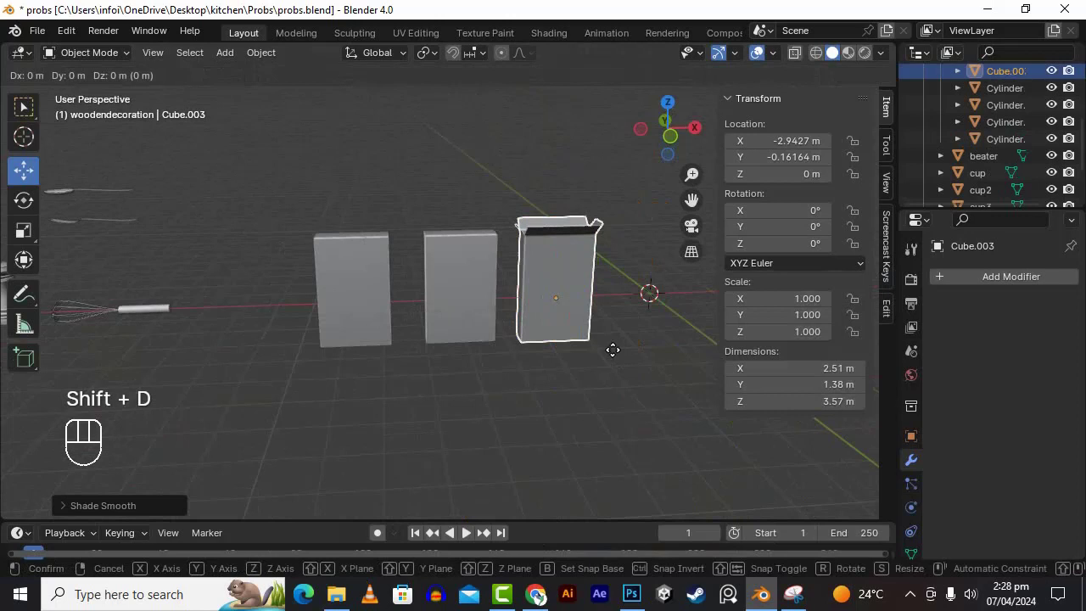
pyautogui.press('x')
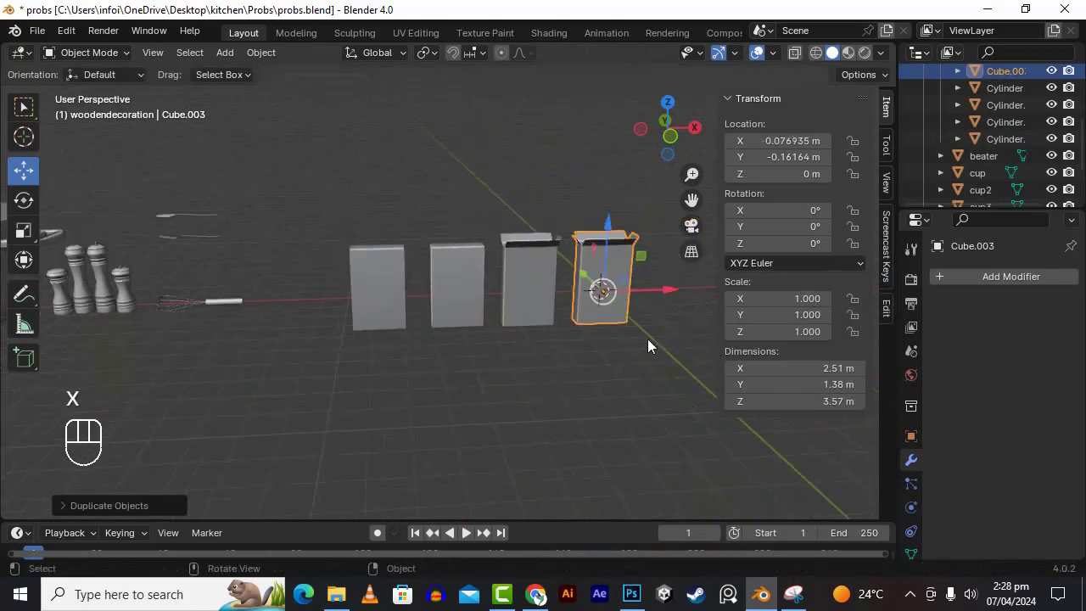
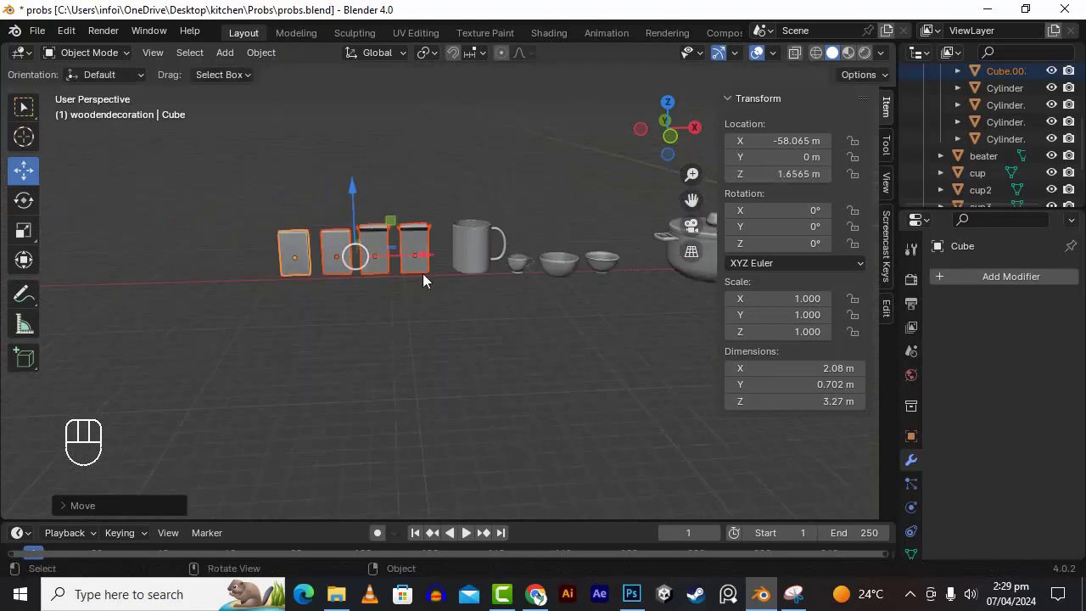
# Step: Slide the cups and bowls along X toward the blocks and begin scaling the mug down
pyautogui.moveTo(483, 254); pyautogui.dragTo(628, 194)
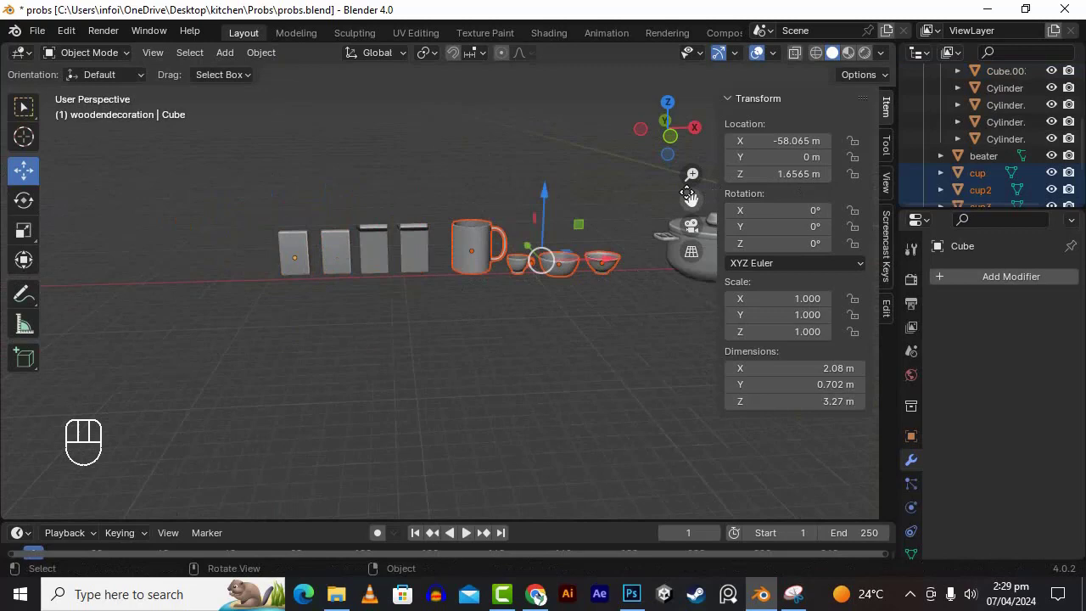
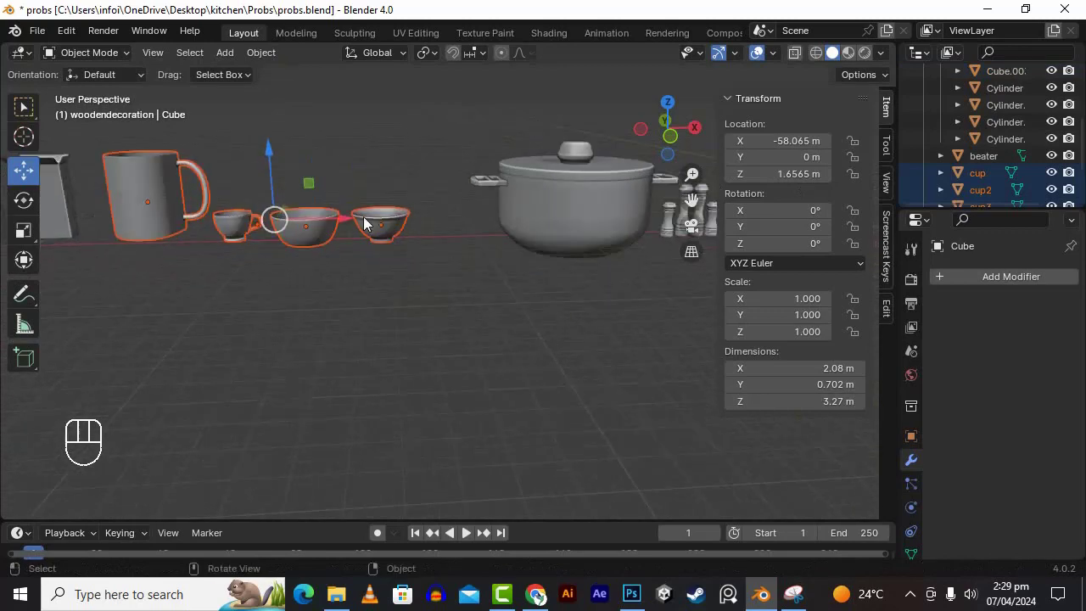
pyautogui.click(360, 219)
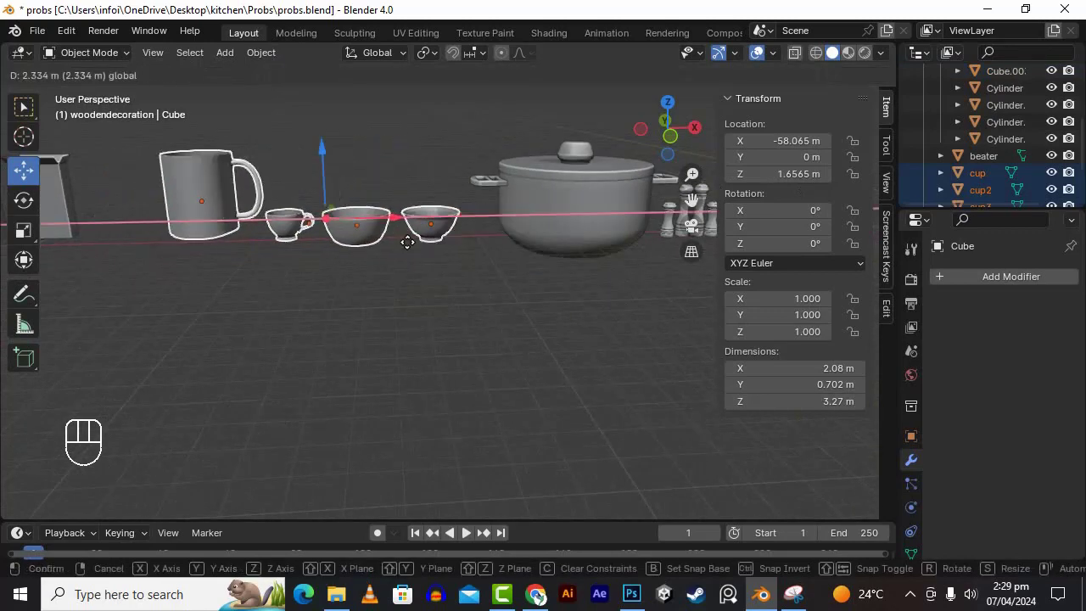
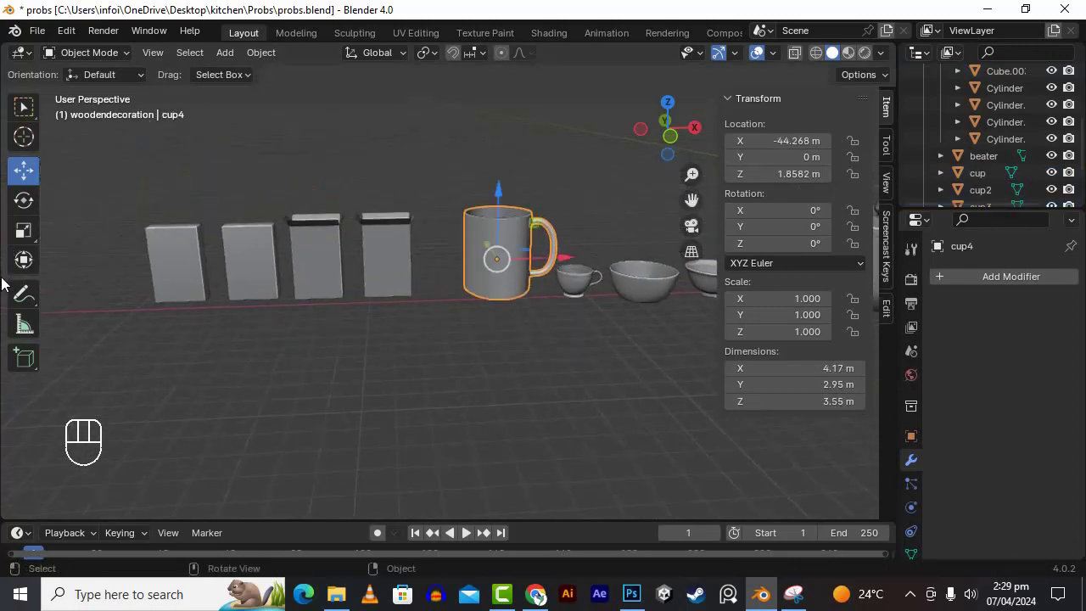
pyautogui.press('s')
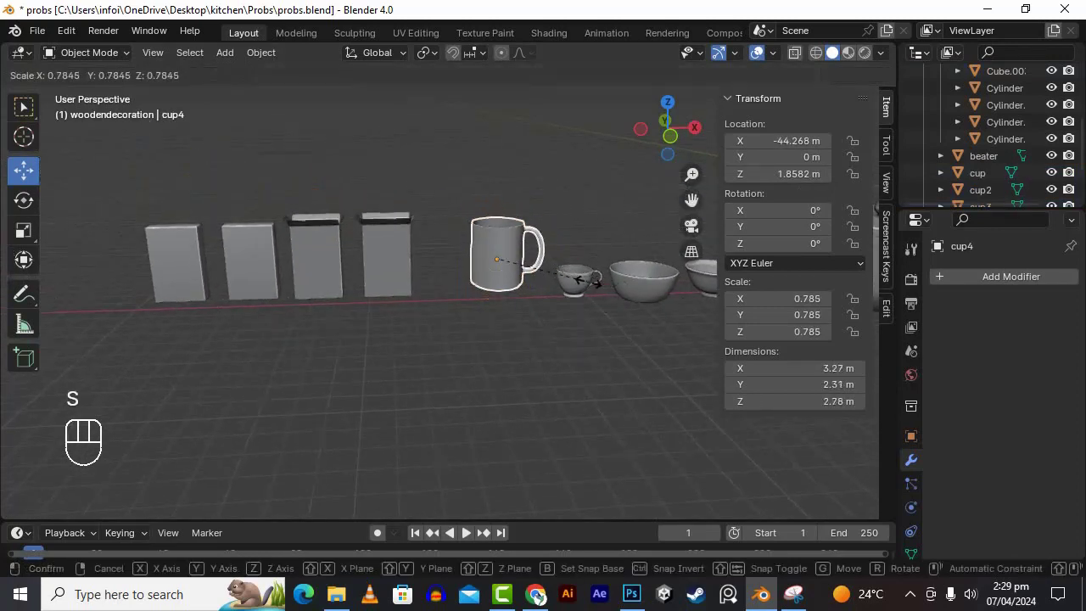
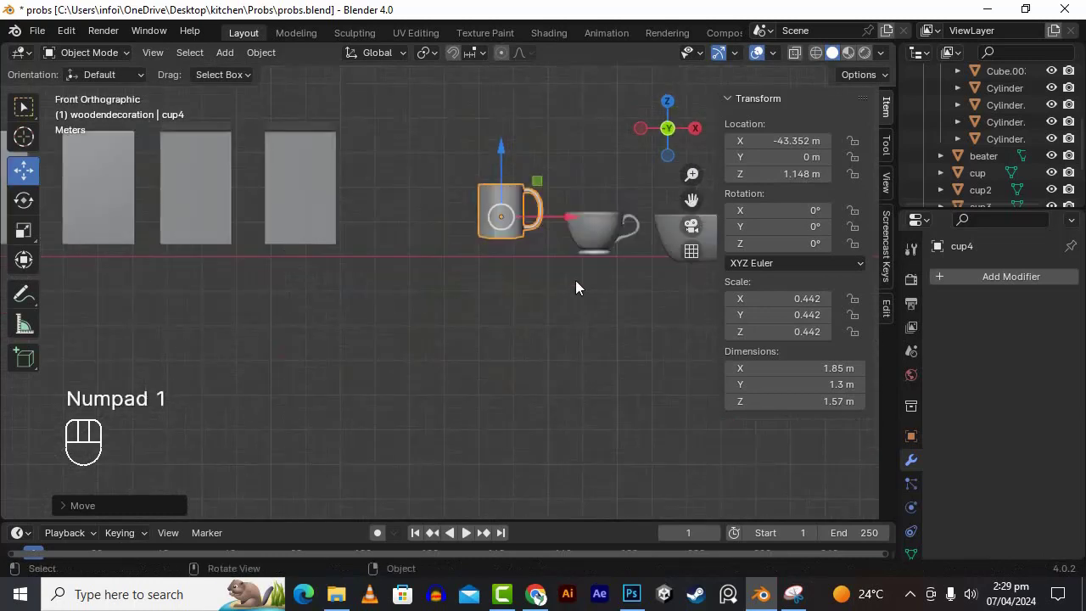
# Step: Lower the mug and bowls to the blocks' ground line, mug ending at scale 0.442, Z 0.569 m
pyautogui.click(529, 130)
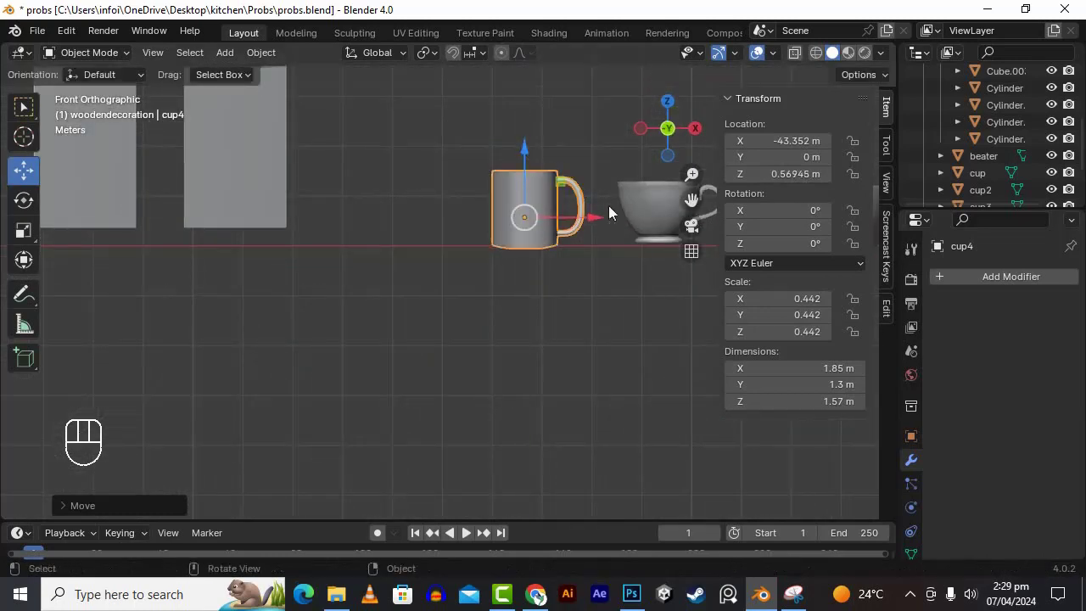
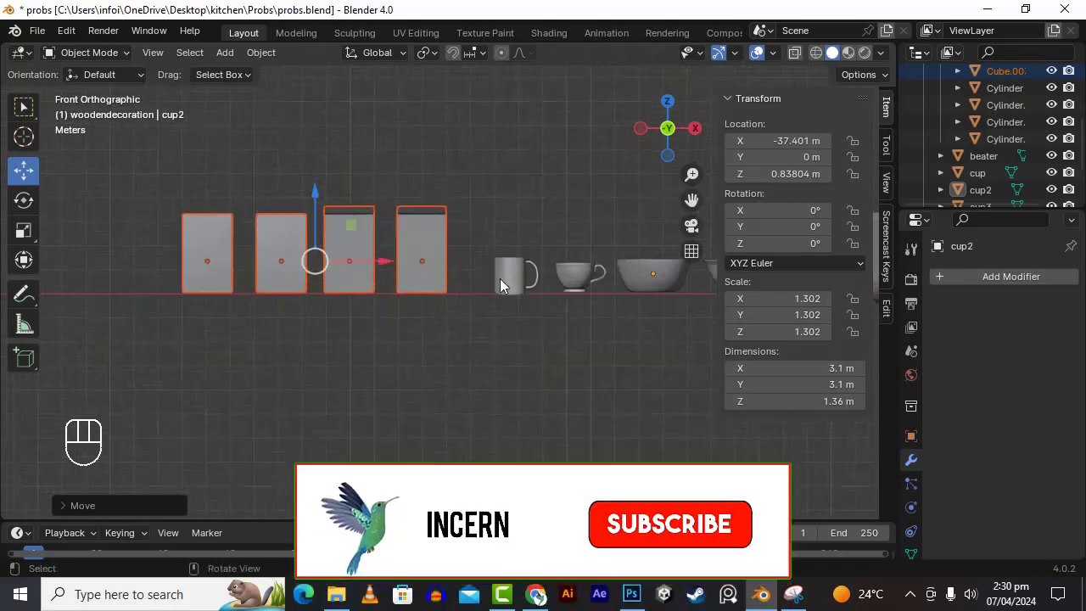
# Step: Scale the four wooden blocks down slightly and clear the selection
pyautogui.press('s')
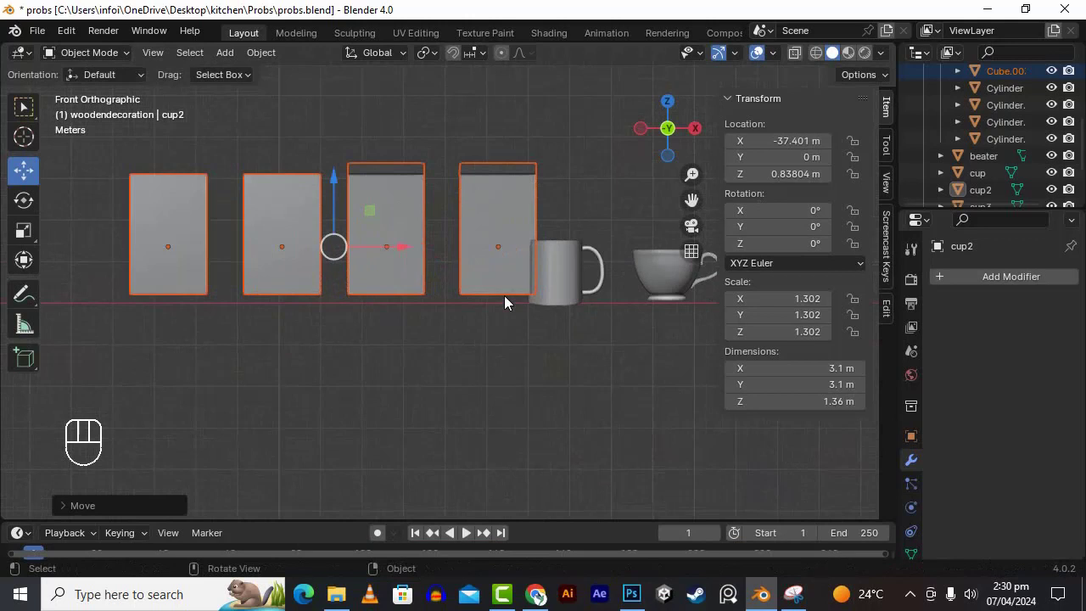
pyautogui.press('s')
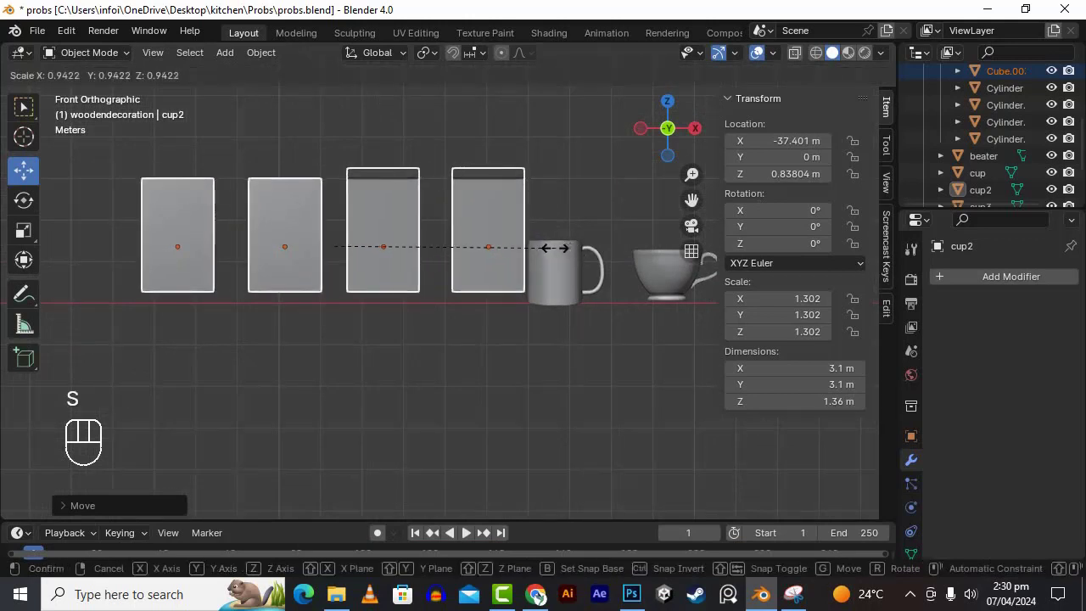
pyautogui.click(545, 257)
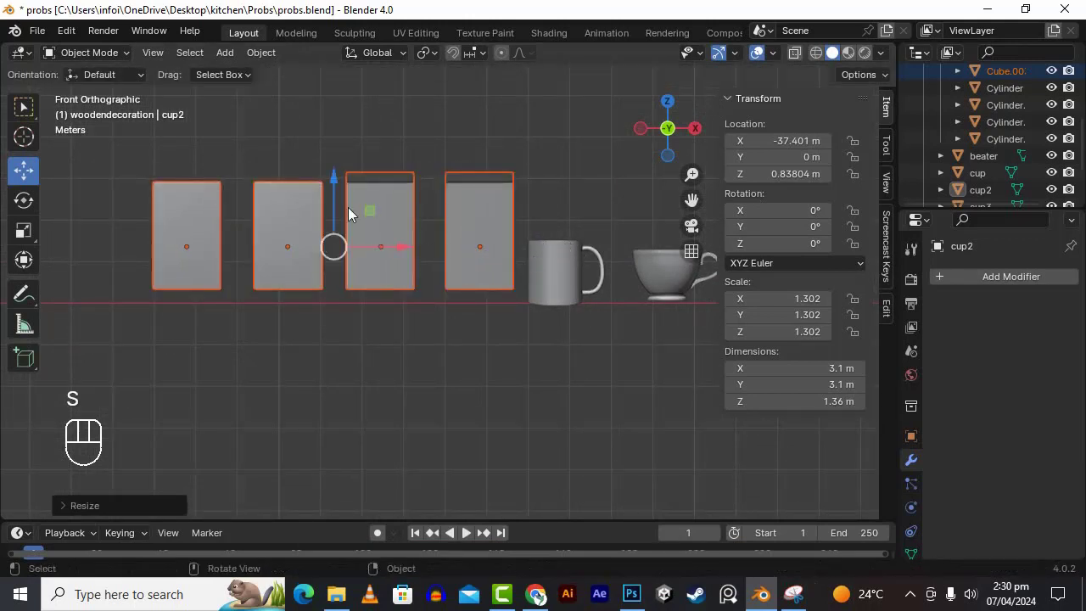
pyautogui.click(459, 341)
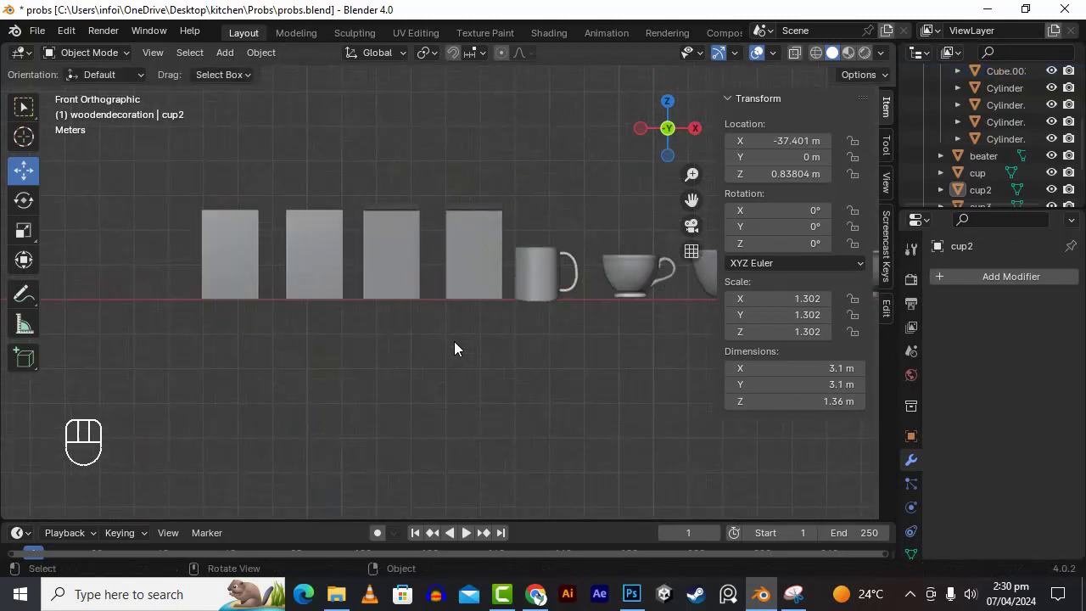
# Step: Shift the blocks left along the row, Cube.003 landing at X −58.18 m
pyautogui.moveTo(513, 337); pyautogui.dragTo(514, 340)
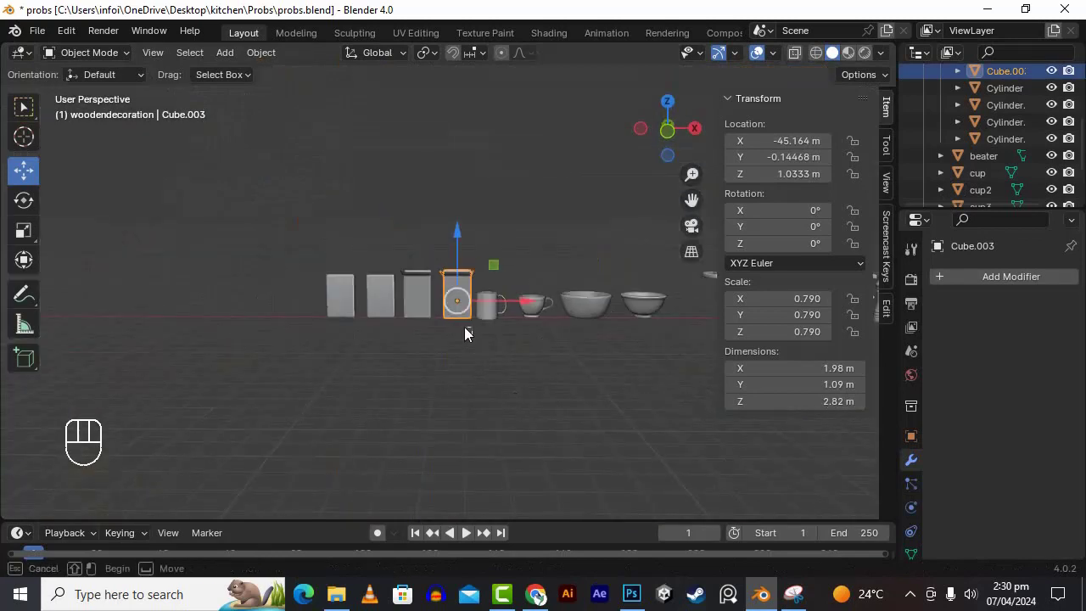
pyautogui.moveTo(343, 245); pyautogui.dragTo(312, 256)
pyautogui.click(473, 307)
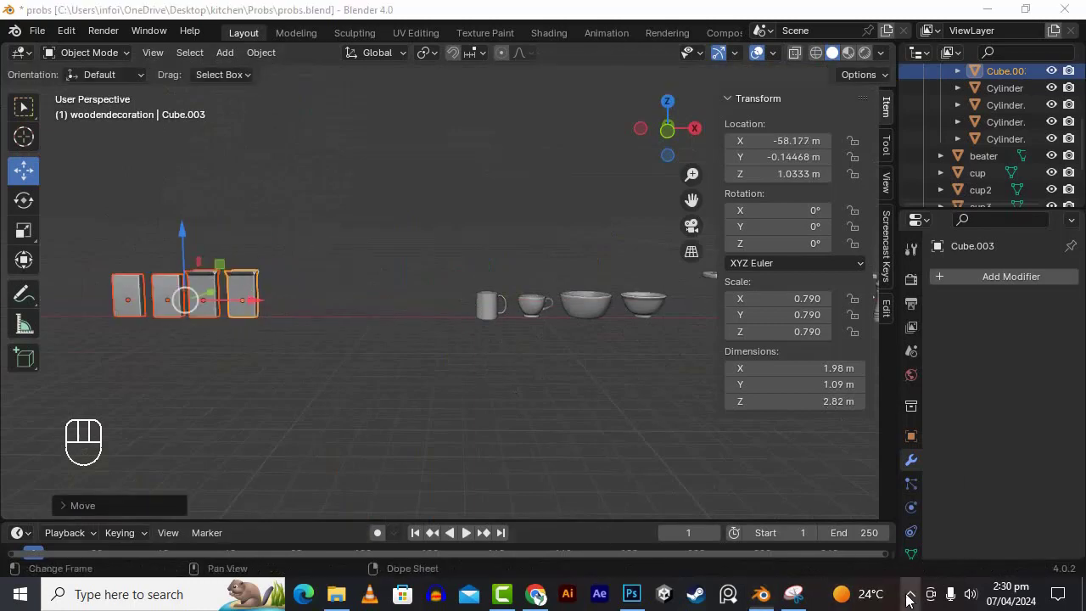